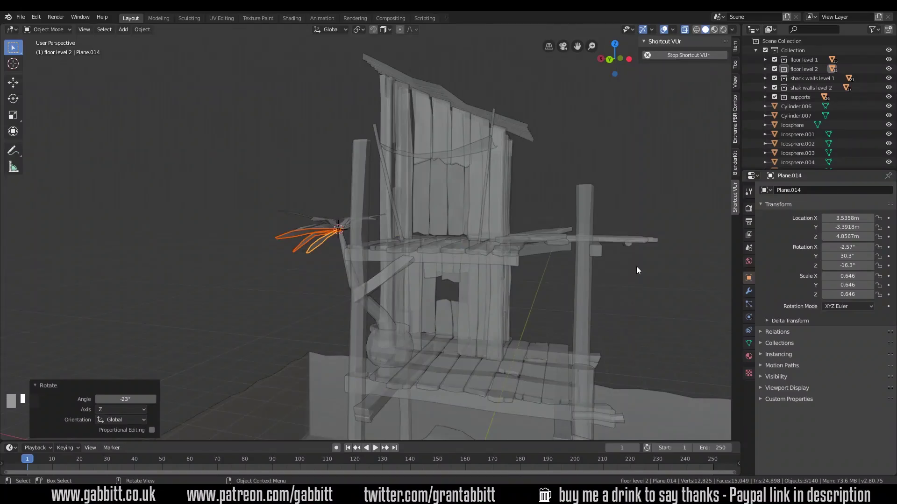
Duplicate the front corner post into a tall thin pole at the shack's front-right corner
{"action": "middle_click", "coordinate": [603, 278]}
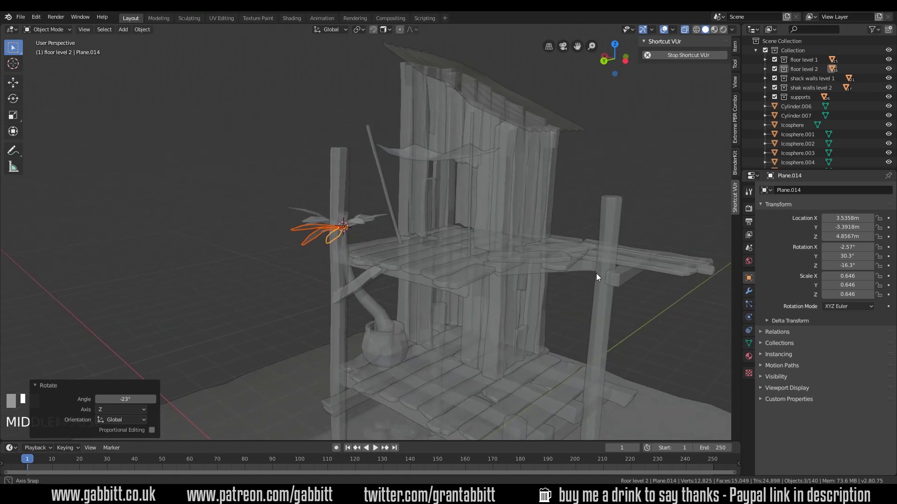
{"action": "left_click_drag", "start_coordinate": [543, 234], "coordinate": [502, 251]}
{"action": "left_click", "coordinate": [503, 251]}
{"action": "key", "text": "shift+d"}
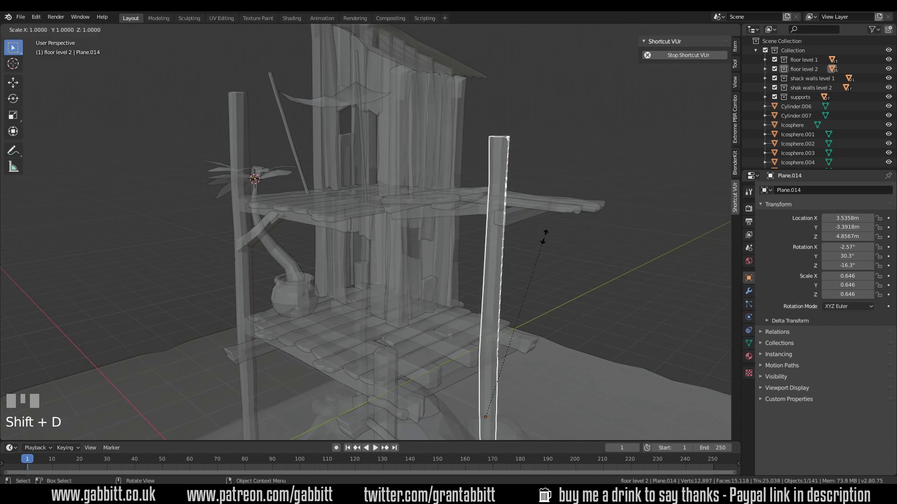
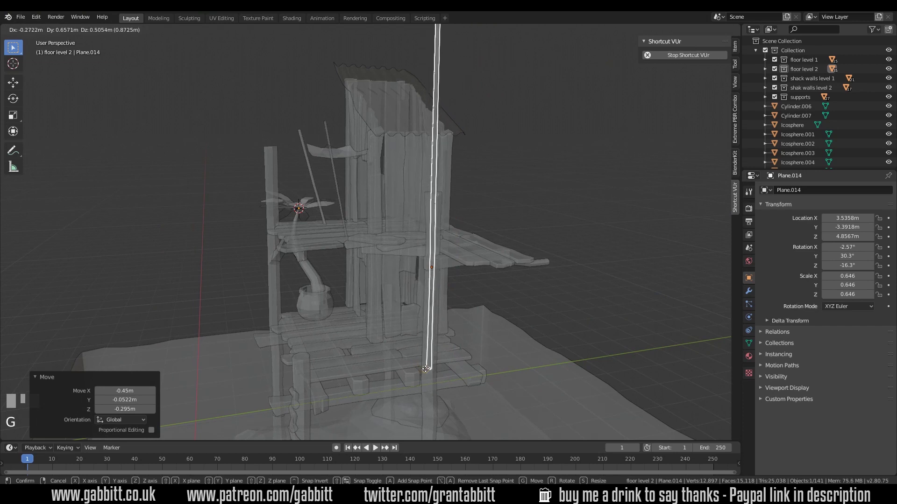
{"action": "left_click", "coordinate": [428, 370]}
{"action": "left_click_drag", "start_coordinate": [497, 375], "coordinate": [528, 299]}
{"action": "key", "text": "shift+Tab"}
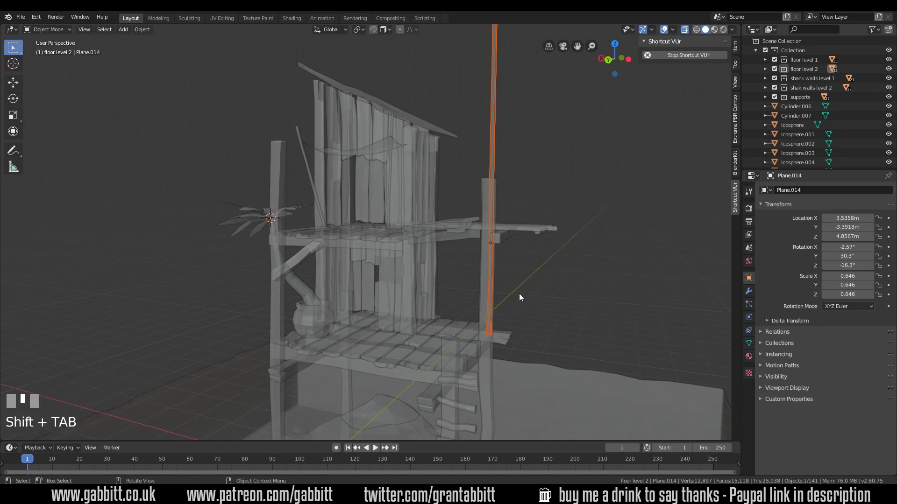
Slide the tall pole onto the front edge of the upper deck
{"action": "middle_click", "coordinate": [496, 291]}
{"action": "key", "text": "g"}
{"action": "left_click_drag", "start_coordinate": [500, 280], "coordinate": [504, 286]}
{"action": "left_click", "coordinate": [500, 280]}
{"action": "key", "text": "g"}
{"action": "left_click_drag", "start_coordinate": [500, 282], "coordinate": [526, 322]}
{"action": "left_click_drag", "start_coordinate": [525, 321], "coordinate": [551, 319]}
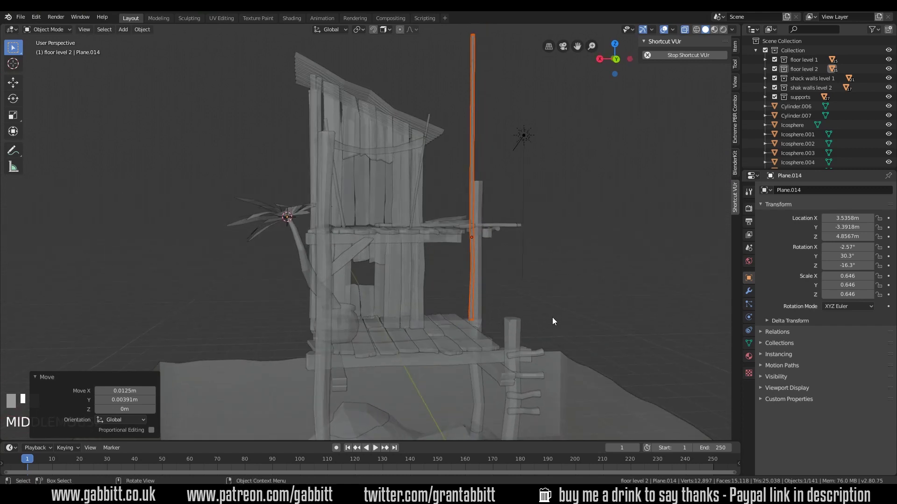
{"action": "right_click", "coordinate": [471, 321]}
Rescale the pole vertically and bring up the Add menu framed on its top
{"action": "left_click_drag", "start_coordinate": [471, 322], "coordinate": [147, 32]}
{"action": "scroll", "scroll_direction": "up", "scroll_amount": 3}
{"action": "left_click_drag", "start_coordinate": [147, 32], "coordinate": [513, 184]}
{"action": "left_click_drag", "start_coordinate": [514, 184], "coordinate": [453, 93]}
{"action": "scroll", "scroll_direction": "down", "scroll_amount": 3}
{"action": "key", "text": "s"}
{"action": "left_click_drag", "start_coordinate": [453, 93], "coordinate": [512, 99]}
{"action": "key", "text": "shift+a"}
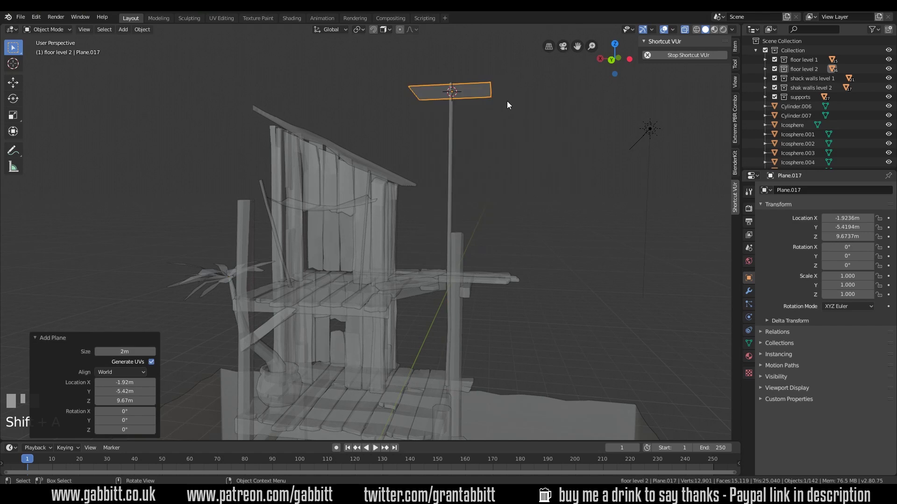
Rotate the new plane 90° upright on X and move it beside the pole top
{"action": "key", "text": "r"}
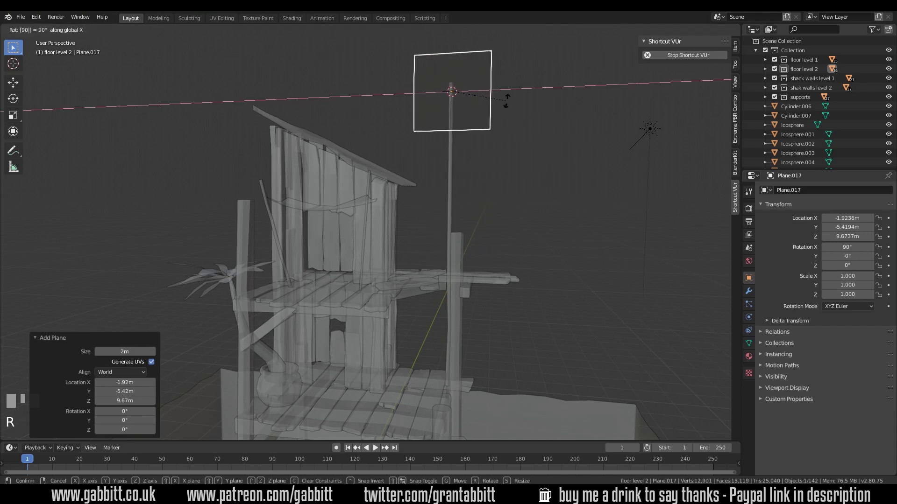
{"action": "key", "text": "Return"}
{"action": "key", "text": "s"}
{"action": "left_click", "coordinate": [493, 107]}
{"action": "key", "text": "g"}
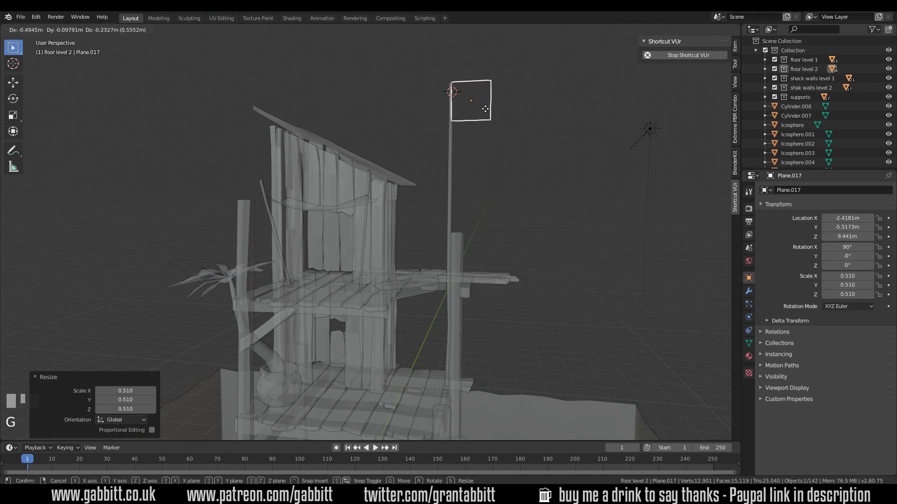
{"action": "left_click", "coordinate": [487, 110]}
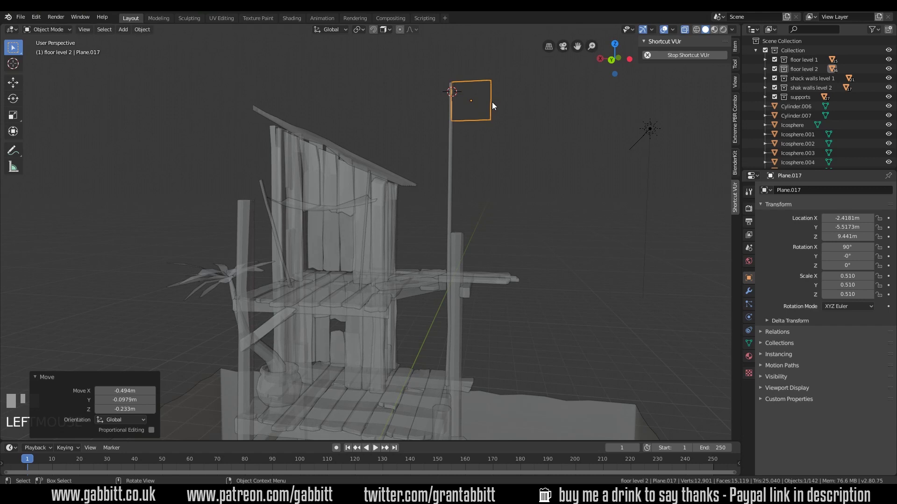
Scale the plane into a narrow flag shape and set its edge against the pole
{"action": "key", "text": "s"}
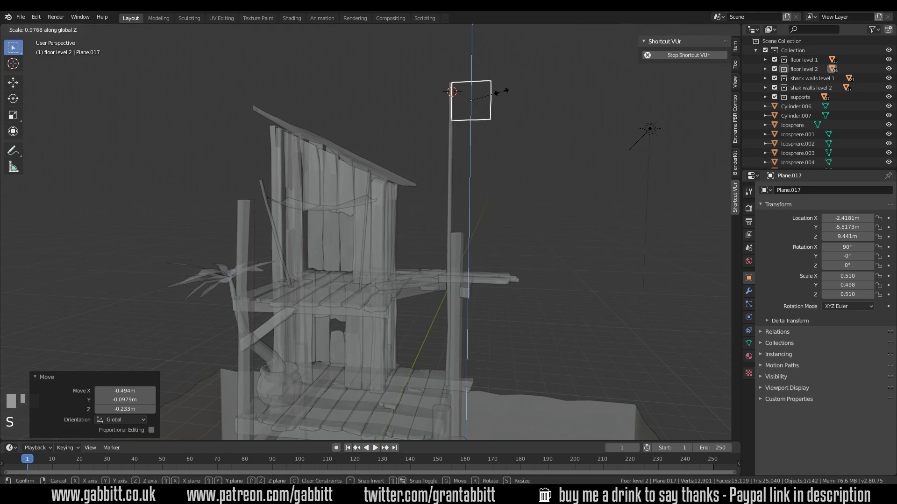
{"action": "key", "text": "s"}
{"action": "left_click", "coordinate": [506, 107]}
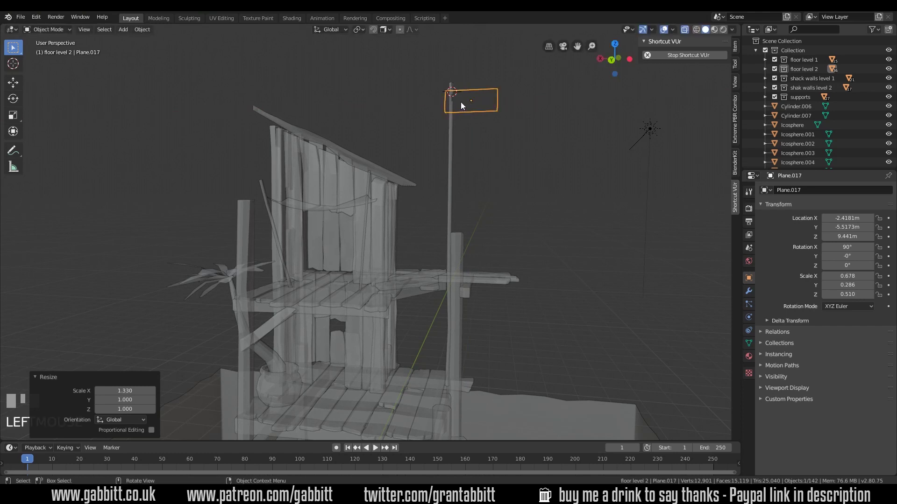
{"action": "key", "text": "g"}
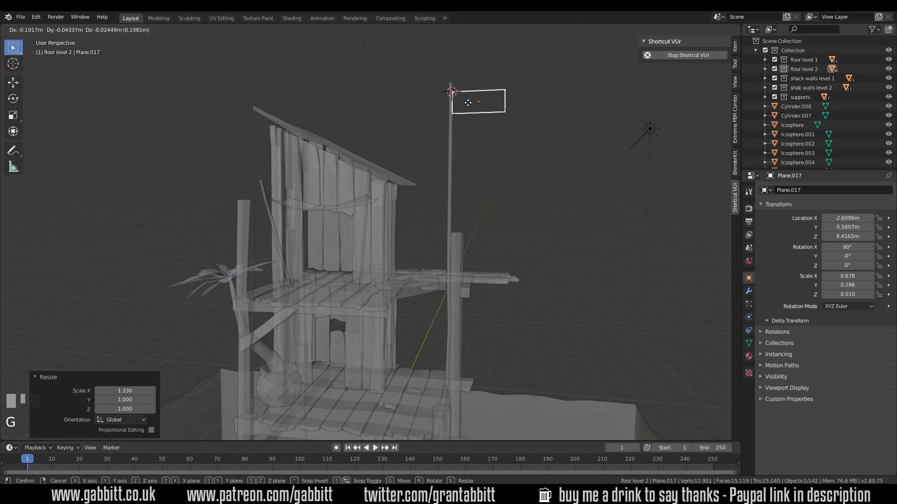
{"action": "left_click", "coordinate": [472, 108]}
Cut the flag plane into several vertical strips with edge loops
{"action": "key", "text": "Tab"}
{"action": "key", "text": "ctrl+r"}
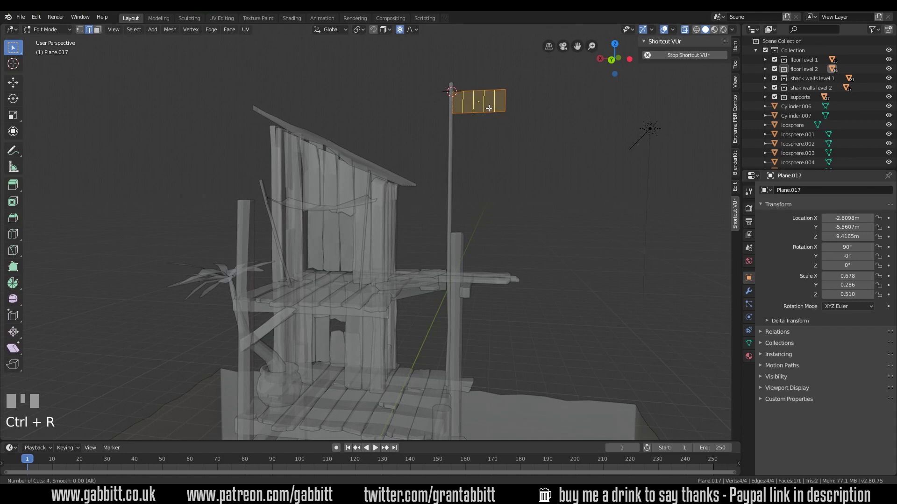
{"action": "left_click", "coordinate": [488, 105]}
{"action": "left_click_drag", "start_coordinate": [509, 118], "coordinate": [507, 144]}
{"action": "scroll", "scroll_direction": "up", "scroll_amount": 3}
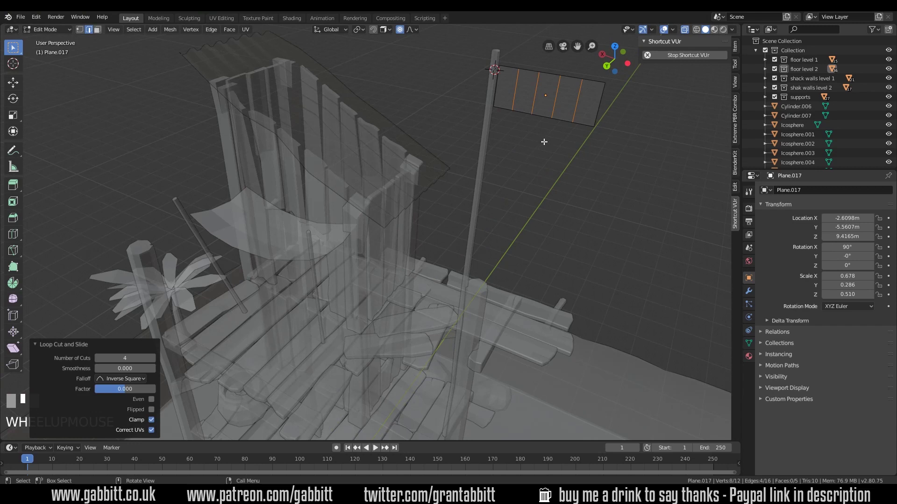
{"action": "key", "text": "KP_Decimal"}
{"action": "scroll", "scroll_direction": "down", "scroll_amount": 3}
{"action": "left_click_drag", "start_coordinate": [501, 164], "coordinate": [410, 217]}
Nudge the flag along Y so its edge sits snugly against the pole
{"action": "key", "text": "Tab"}
{"action": "key", "text": "g"}
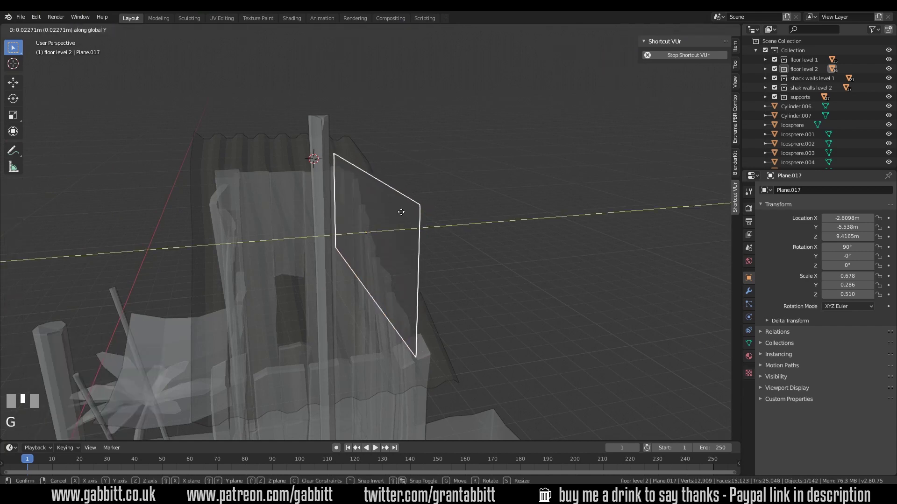
{"action": "left_click_drag", "start_coordinate": [389, 214], "coordinate": [373, 224]}
{"action": "left_click_drag", "start_coordinate": [372, 225], "coordinate": [413, 221]}
{"action": "key", "text": "Tab"}
{"action": "left_click", "coordinate": [337, 203]}
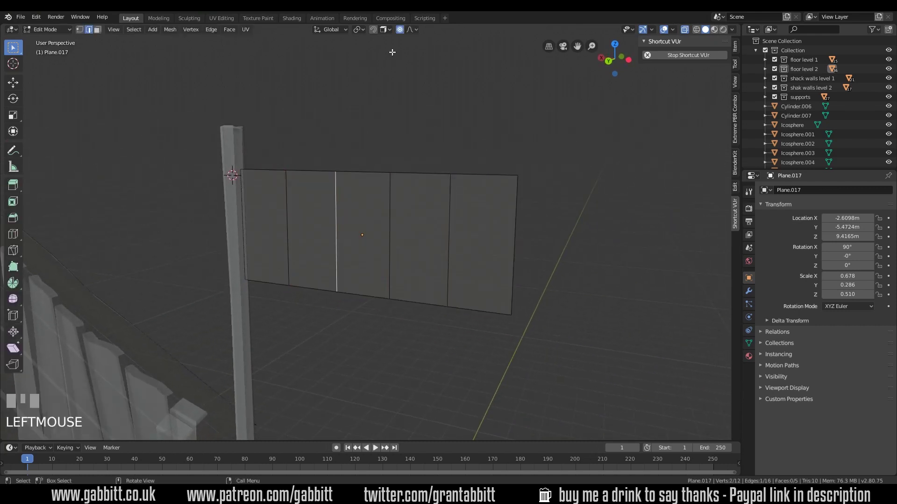
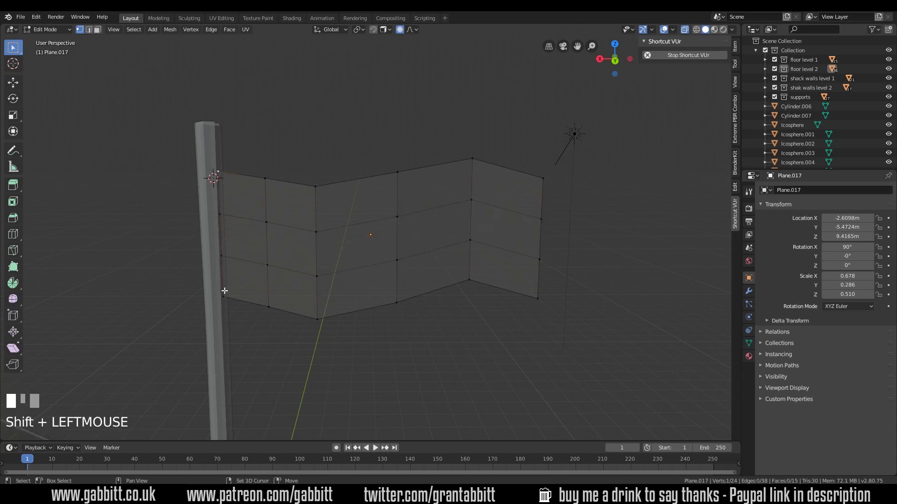
Drag the flag's vertices with proportional editing to bend it into a wavy shape
{"action": "key", "text": "g"}
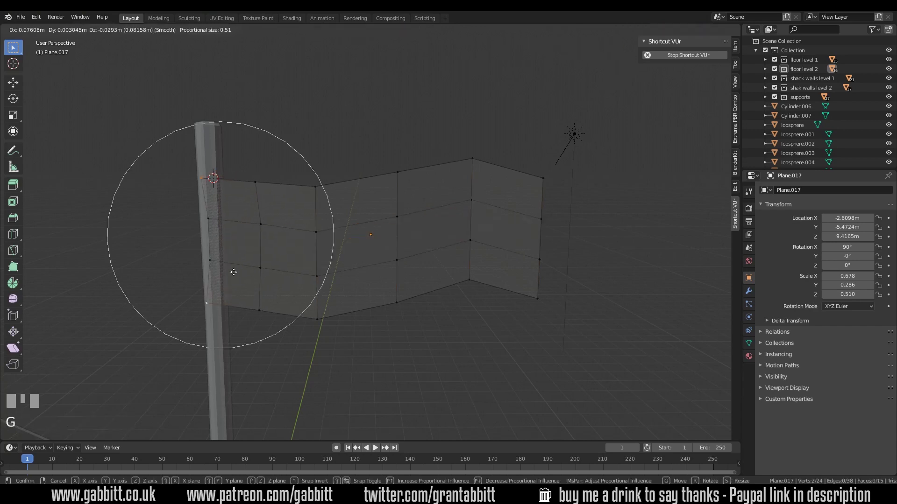
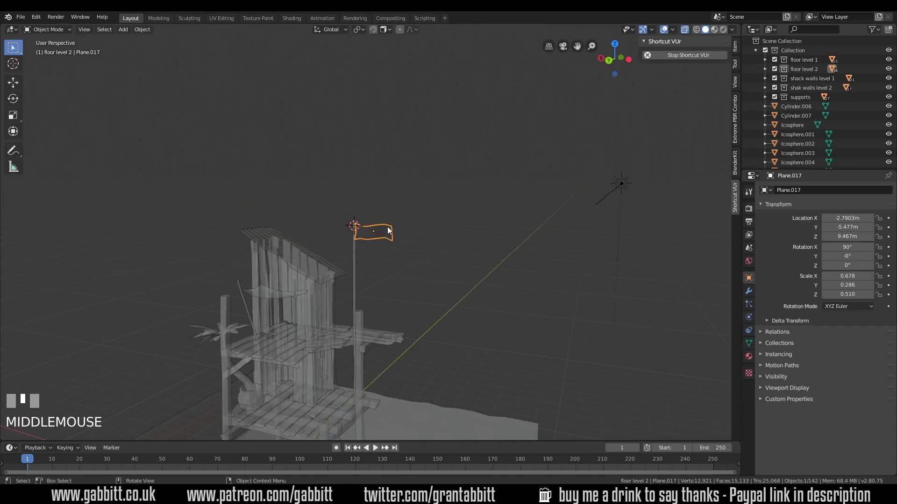
Show the flag's transform and dimensions in the sidebar's Item tab
{"action": "key", "text": "n"}
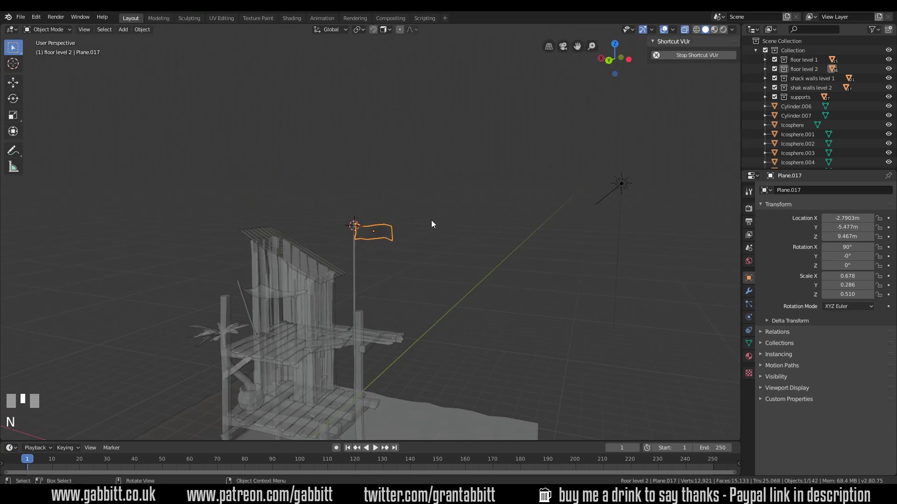
{"action": "left_click", "coordinate": [737, 53]}
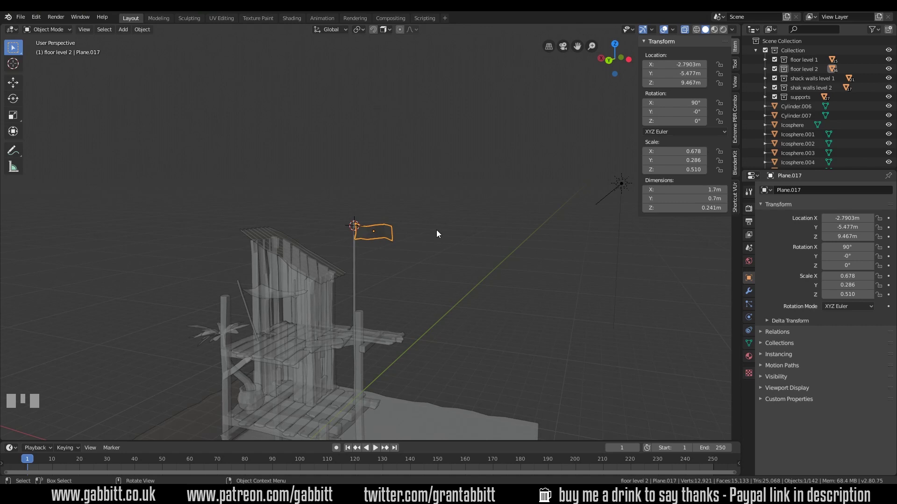
Place the 3D cursor on the rock below the shack and add a box mesh there
{"action": "middle_click", "coordinate": [451, 284]}
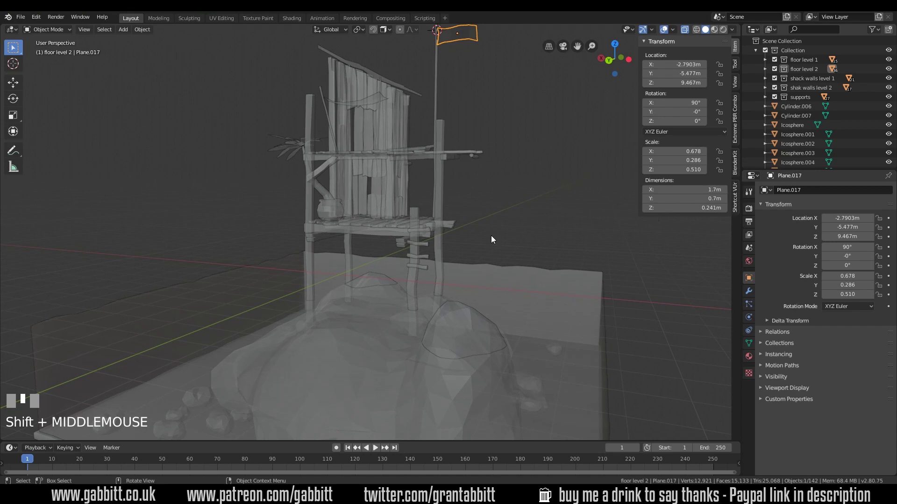
{"action": "left_click_drag", "start_coordinate": [492, 237], "coordinate": [397, 316]}
{"action": "right_click", "coordinate": [396, 316]}
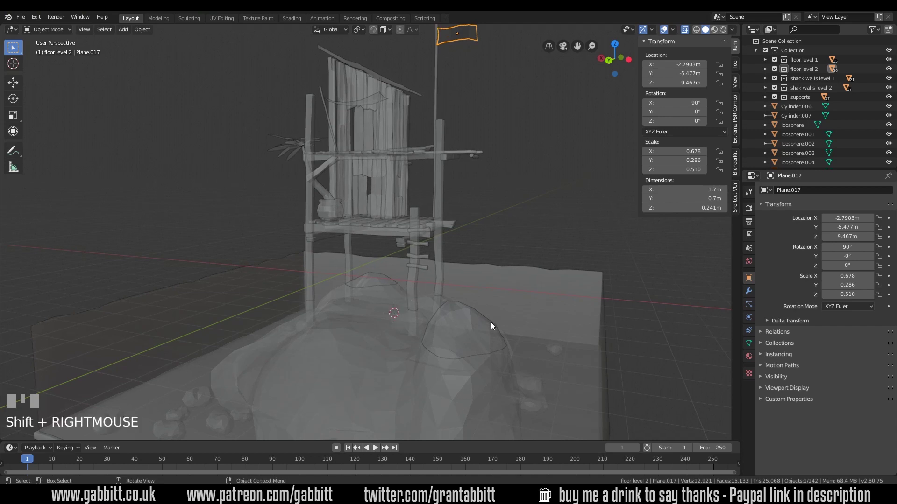
{"action": "left_click_drag", "start_coordinate": [484, 327], "coordinate": [449, 345]}
{"action": "scroll", "scroll_direction": "down", "scroll_amount": 3}
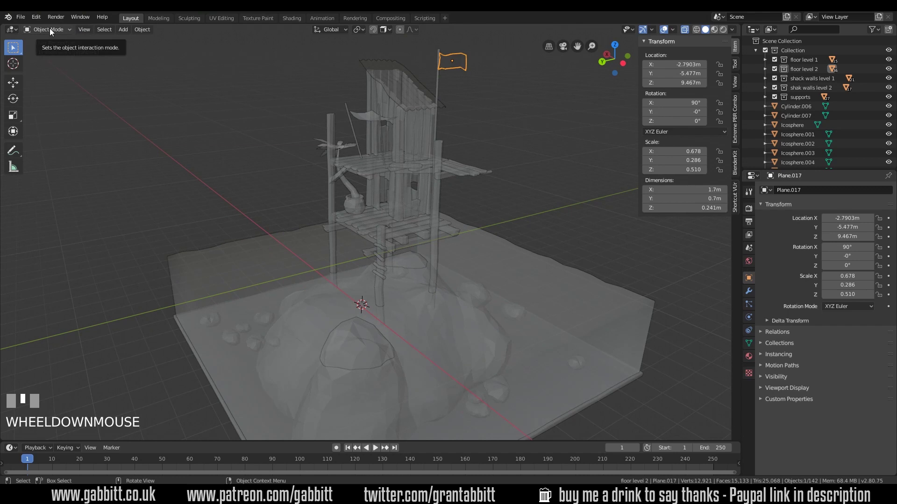
{"action": "key", "text": "Tab"}
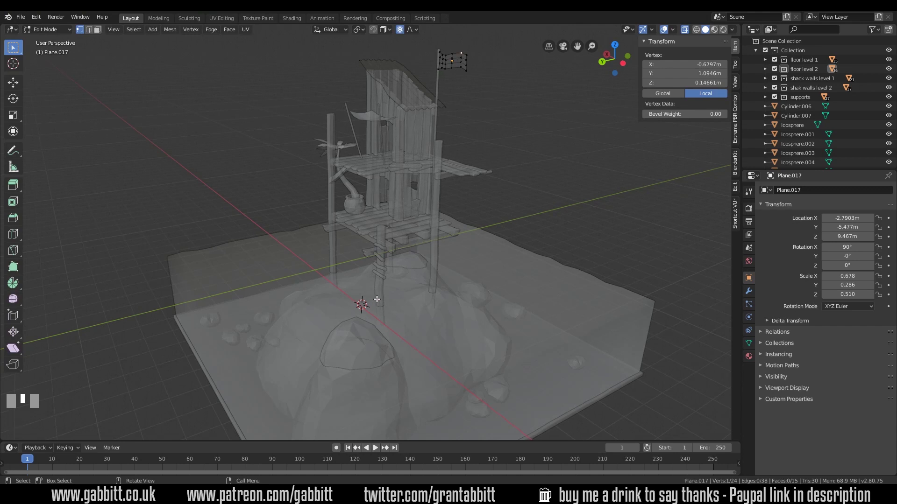
{"action": "key", "text": "shift+a"}
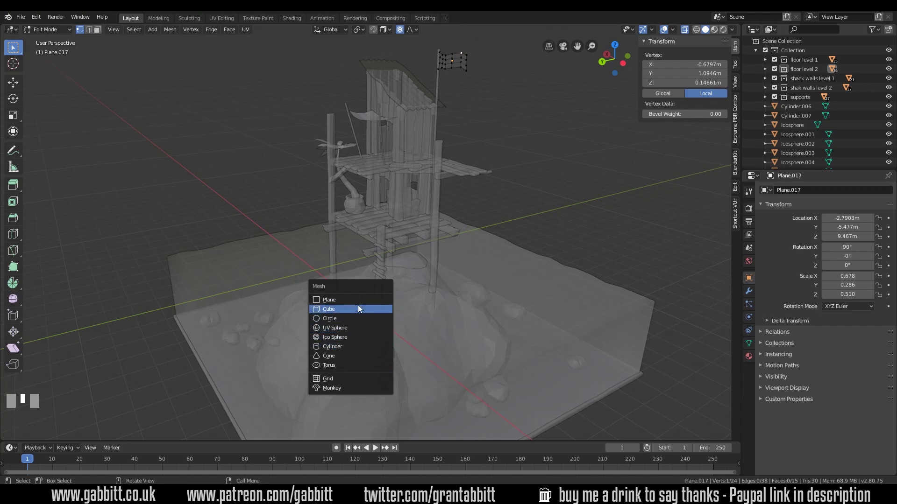
{"action": "key", "text": "shift+a"}
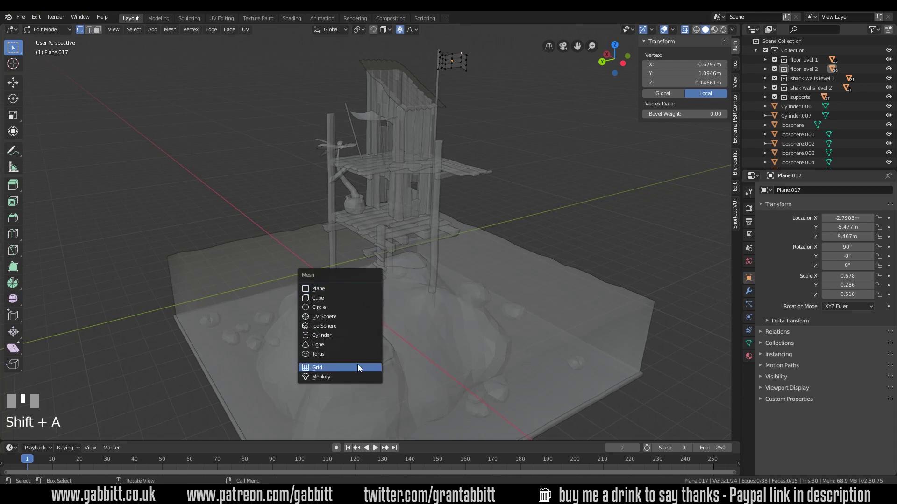
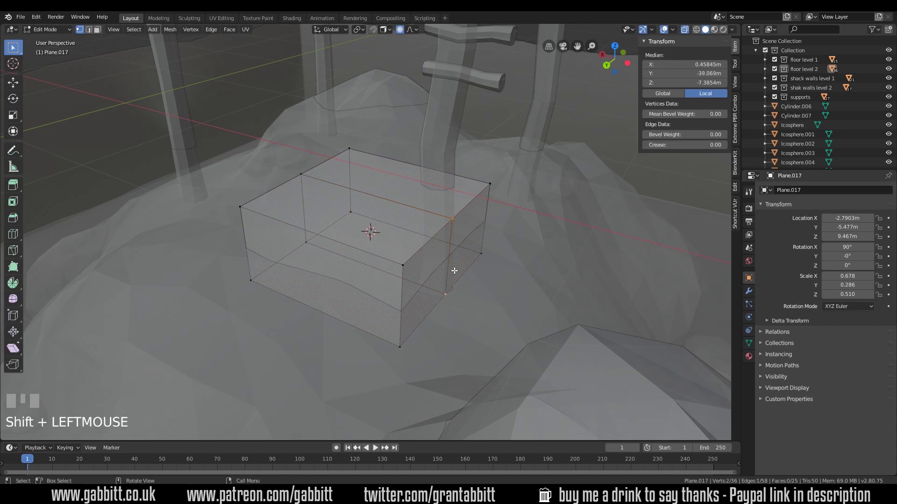
Pull both end edges into pointed prows, scale the middle loop and flatten the hull along Y
{"action": "key", "text": "g"}
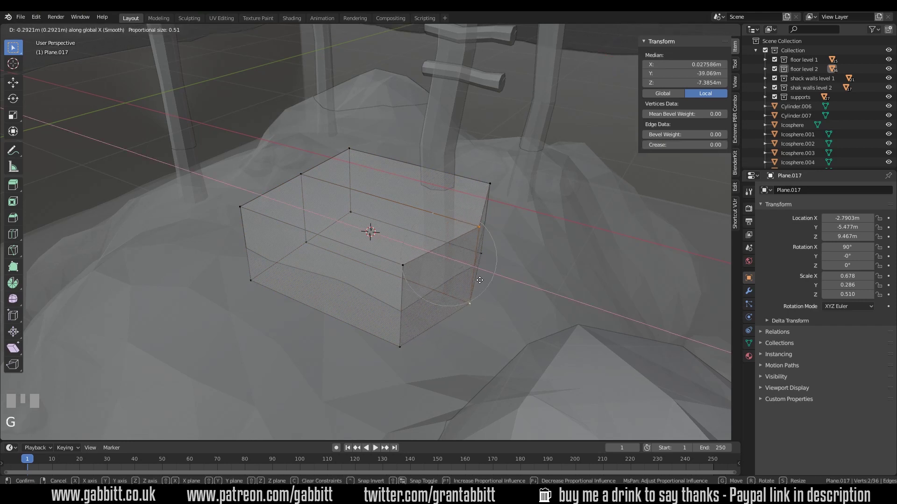
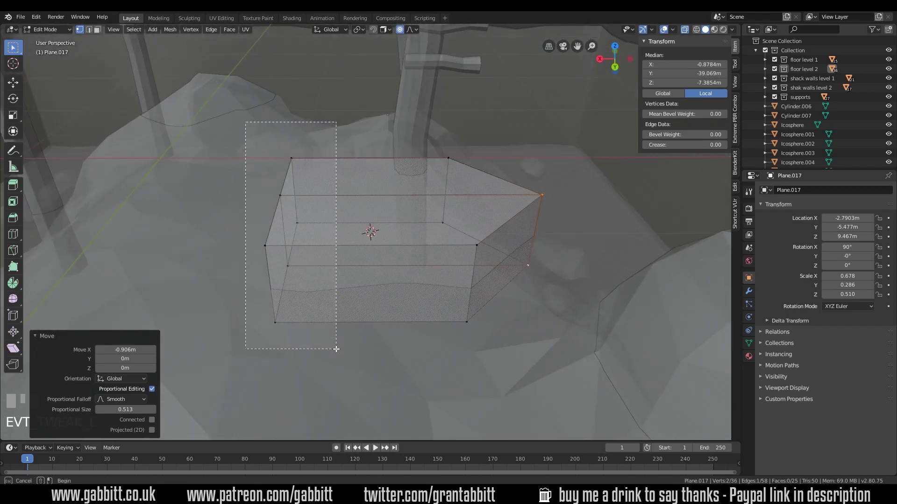
{"action": "key", "text": "g"}
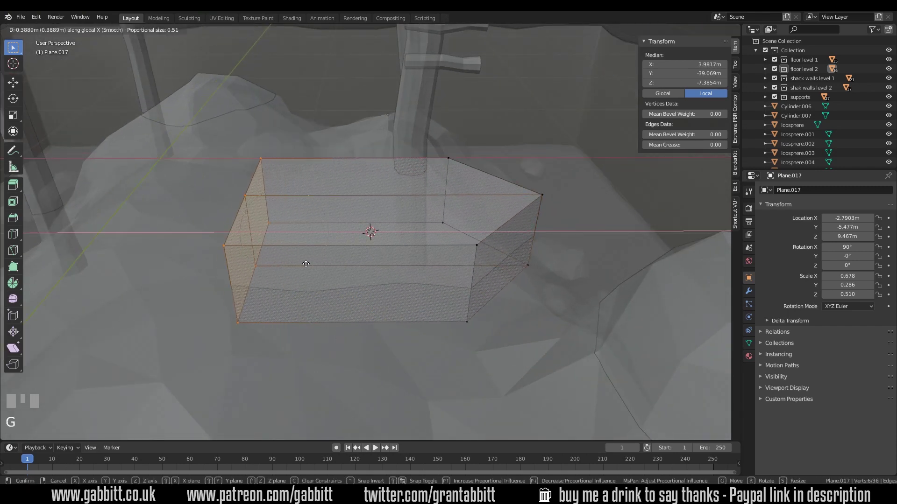
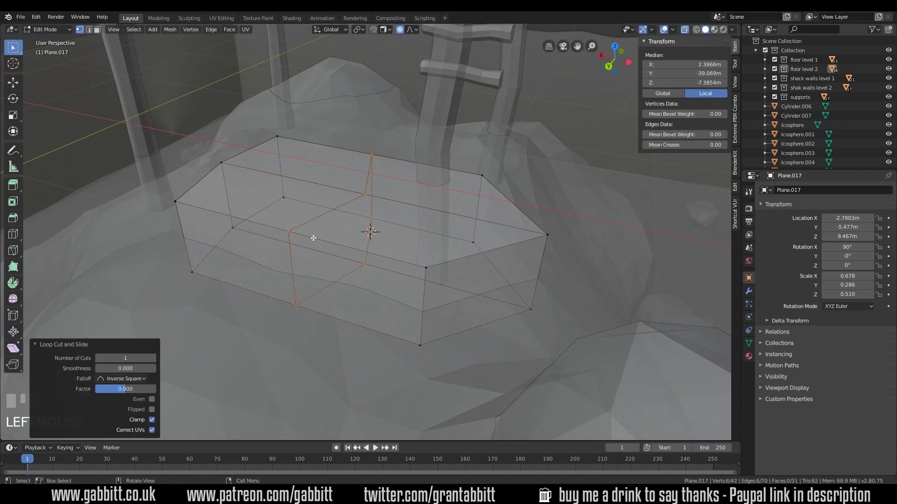
{"action": "key", "text": "s"}
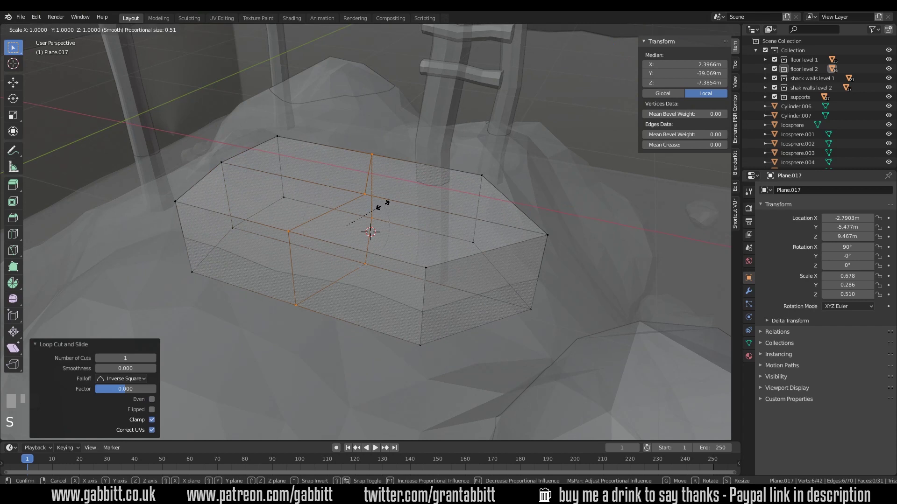
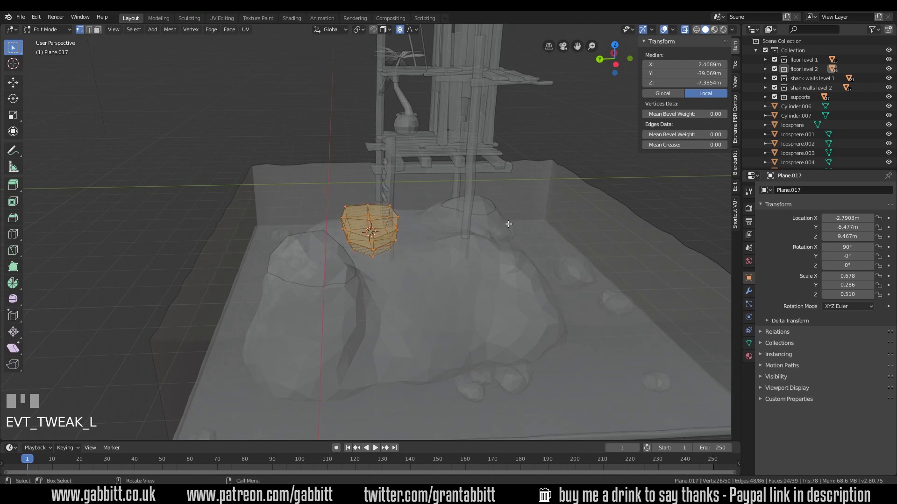
{"action": "key", "text": "s"}
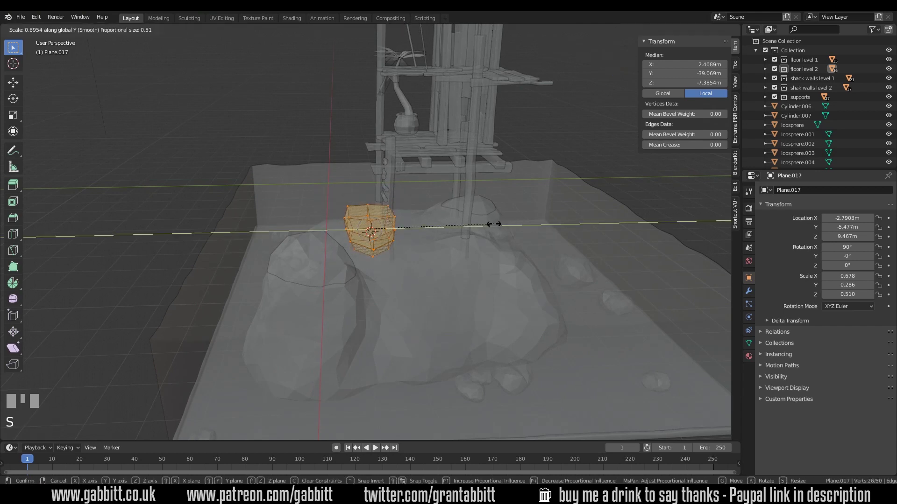
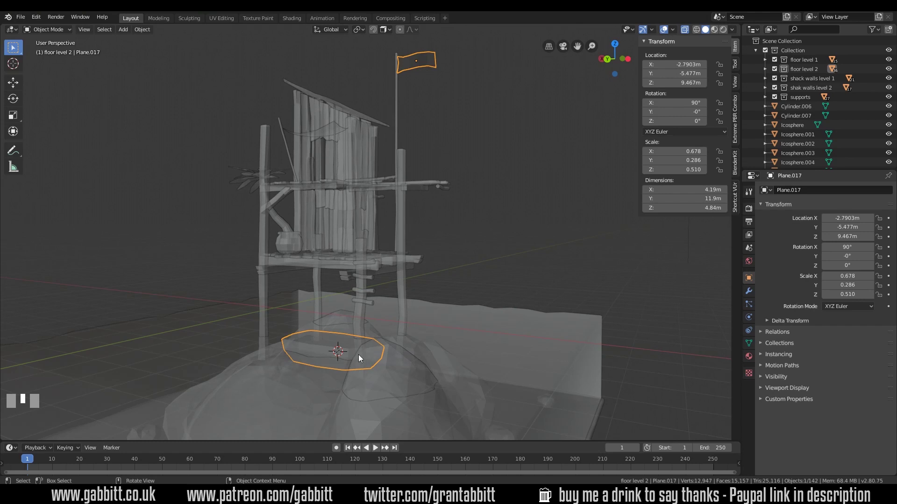
Separate the hull from the shared flag mesh by loose parts, removing leftover geometry
{"action": "key", "text": "Tab"}
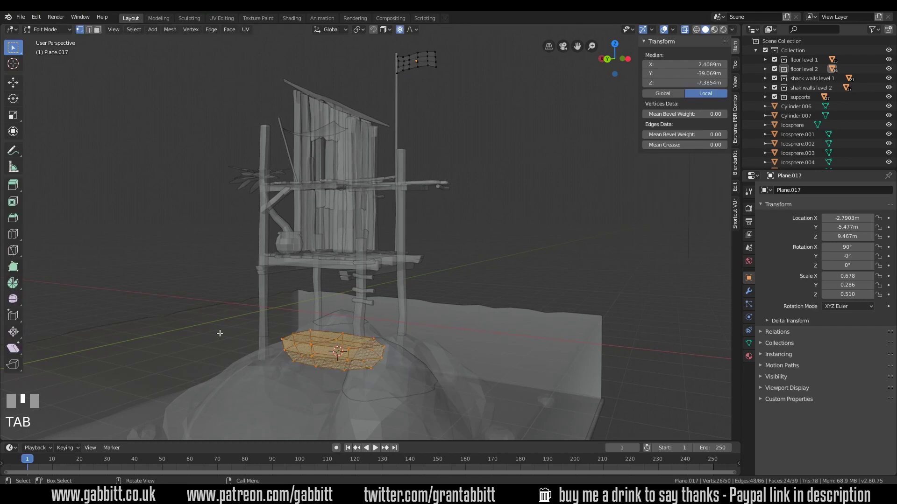
{"action": "left_click", "coordinate": [253, 309]}
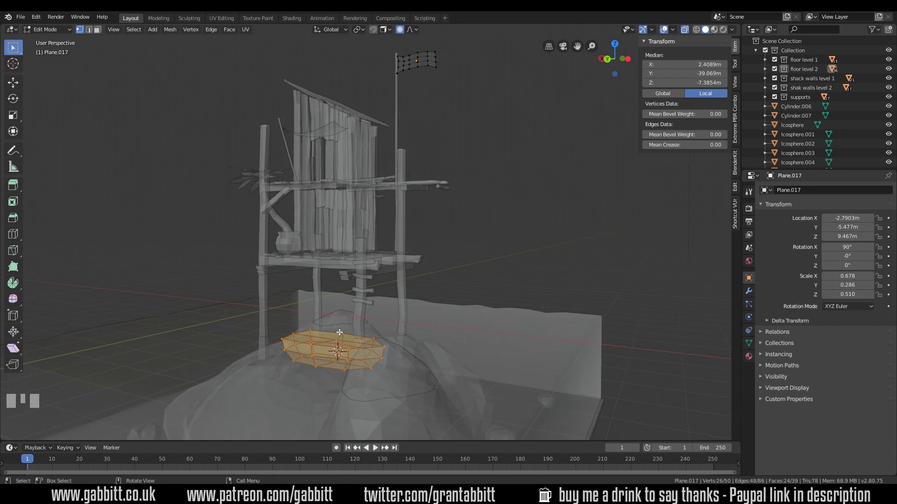
{"action": "key", "text": "a"}
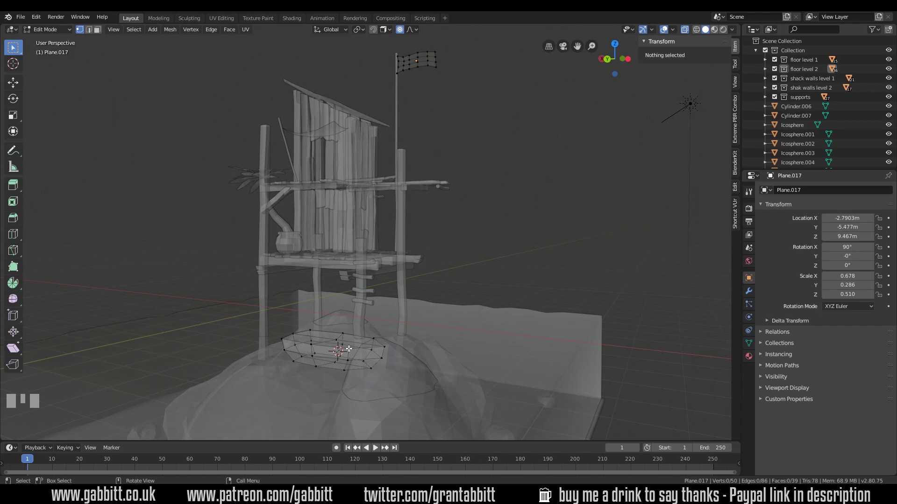
{"action": "key", "text": "p"}
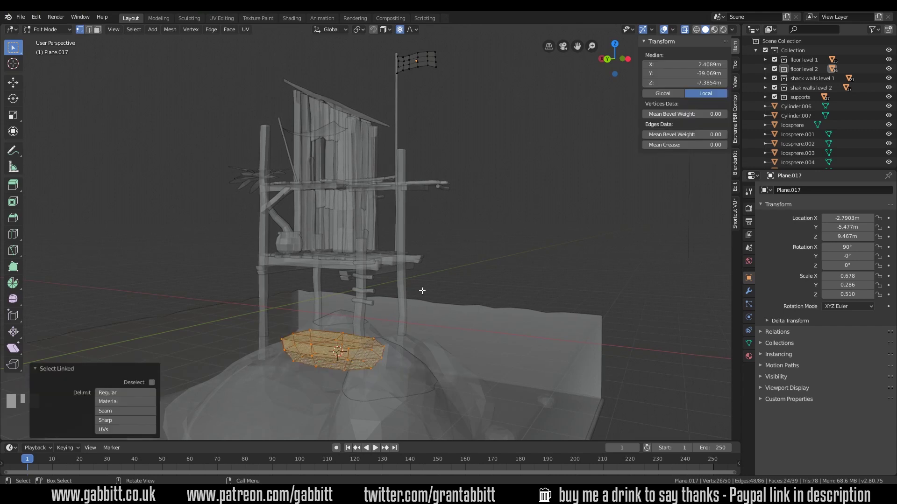
{"action": "key", "text": "p"}
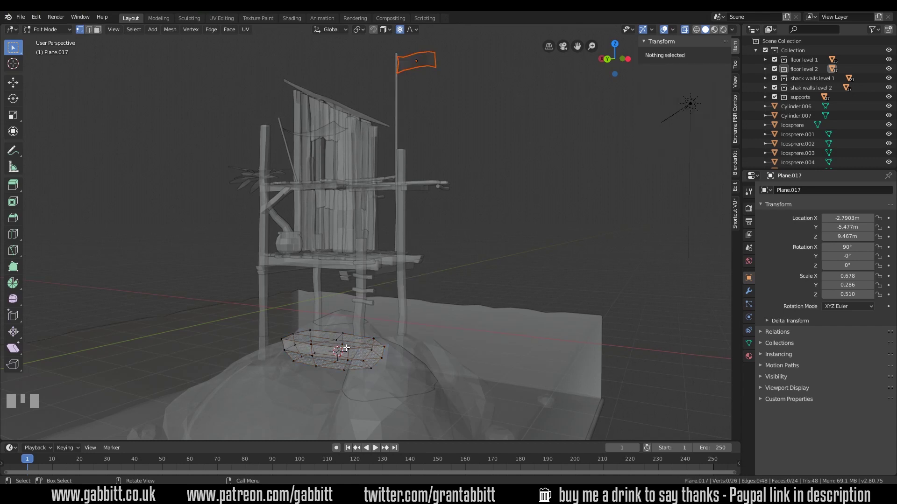
Select the boat hull object and move it down onto the rock beside the ladder post
{"action": "key", "text": "Tab"}
{"action": "left_click", "coordinate": [372, 351]}
{"action": "left_click", "coordinate": [414, 74]}
{"action": "left_click", "coordinate": [323, 350]}
{"action": "left_click", "coordinate": [319, 353]}
{"action": "left_click", "coordinate": [322, 354]}
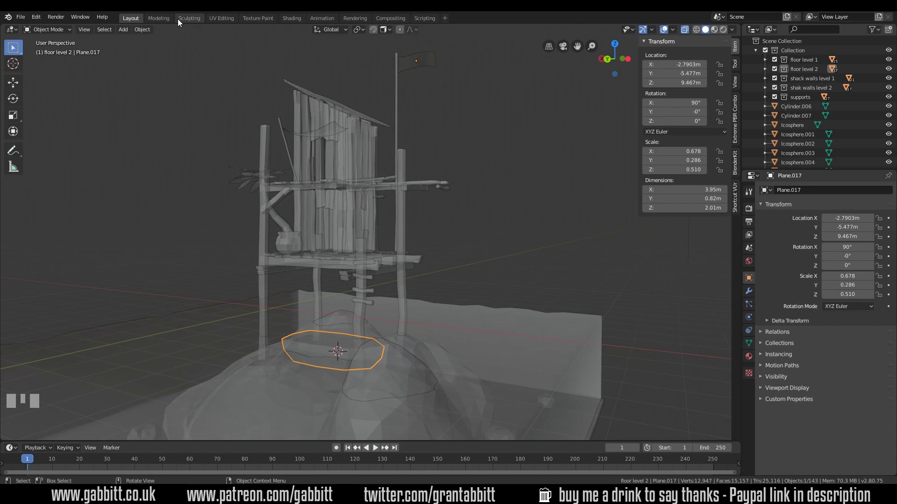
{"action": "left_click_drag", "start_coordinate": [148, 35], "coordinate": [386, 369]}
{"action": "key", "text": "Tab"}
{"action": "left_click_drag", "start_coordinate": [385, 369], "coordinate": [347, 358]}
{"action": "key", "text": "Tab"}
{"action": "key", "text": "g"}
Orbit to check the boat from across the rock, undoing a stray rotation
{"action": "middle_click", "coordinate": [331, 359]}
{"action": "left_click_drag", "start_coordinate": [332, 359], "coordinate": [365, 362]}
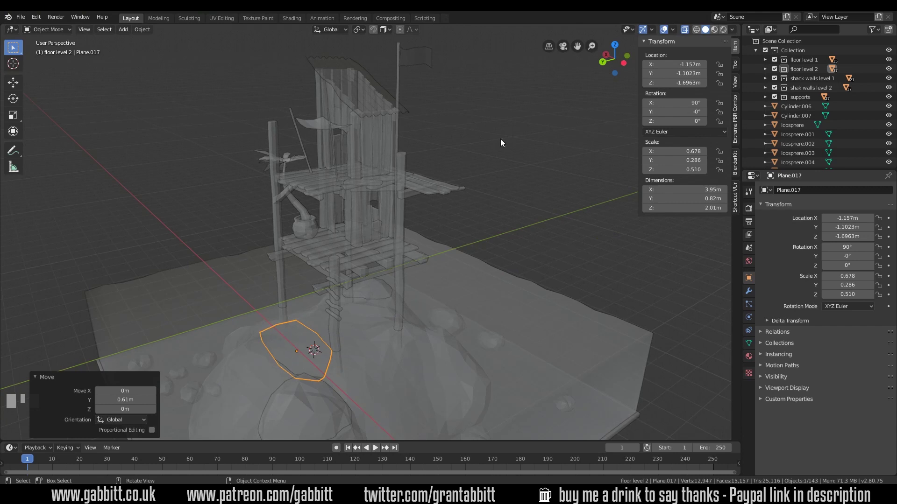
{"action": "left_click_drag", "start_coordinate": [419, 322], "coordinate": [426, 256]}
{"action": "key", "text": "r"}
{"action": "left_click_drag", "start_coordinate": [426, 256], "coordinate": [440, 312]}
{"action": "key", "text": "ctrl+z"}
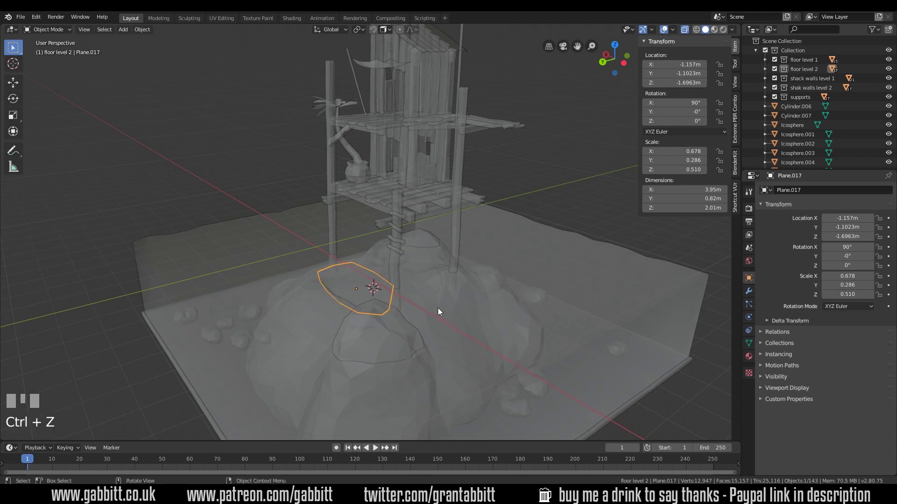
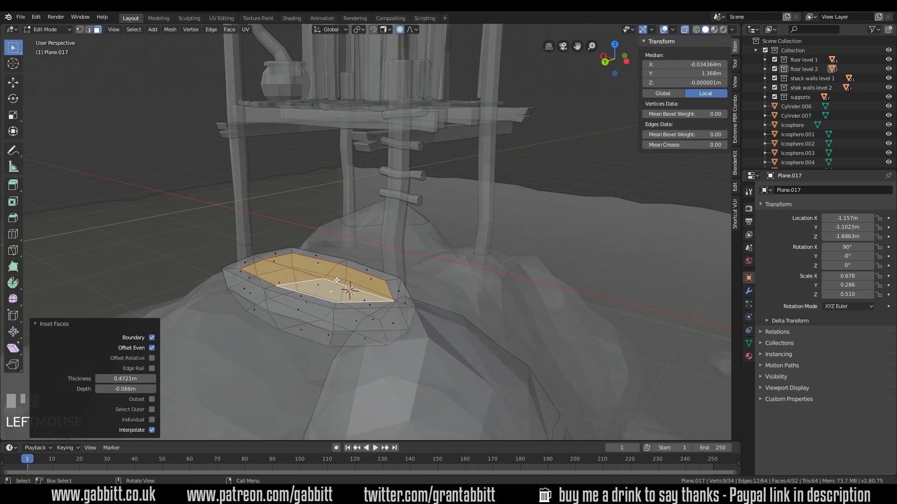
Sink the inset top face down into the hull to hollow the boat
{"action": "key", "text": "e"}
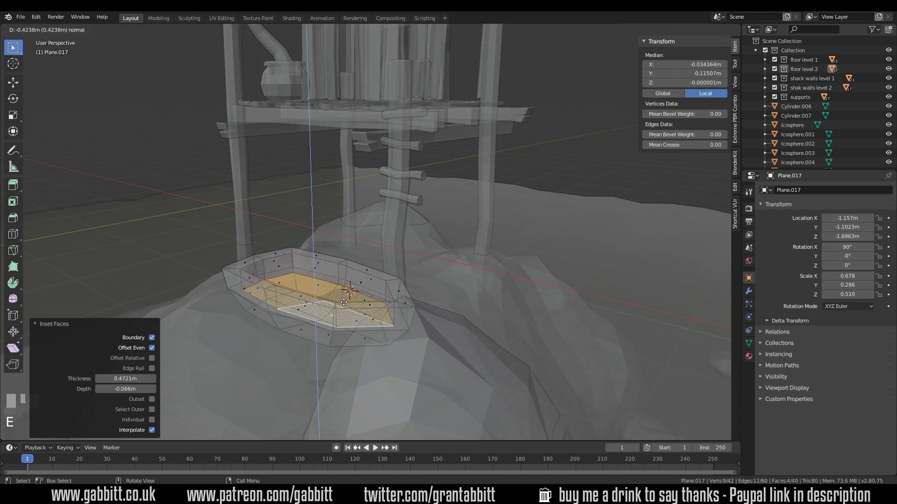
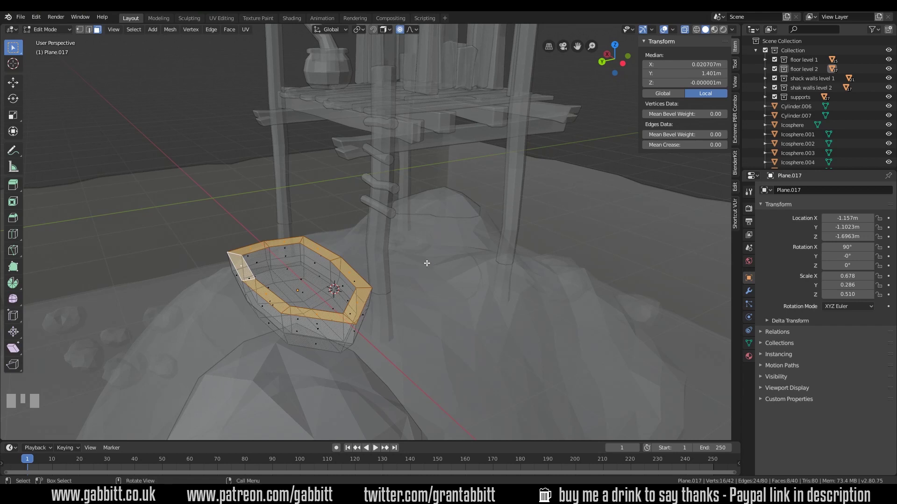
Try scaling the boat's rim edge loop with S twice, cancelling both attempts to leave the rim unchanged
{"action": "key", "text": "s"}
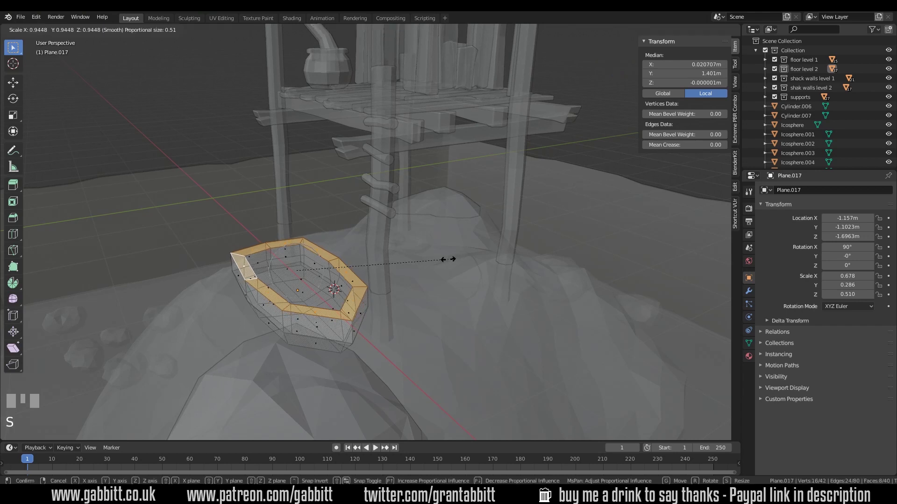
{"action": "right_click", "coordinate": [447, 256]}
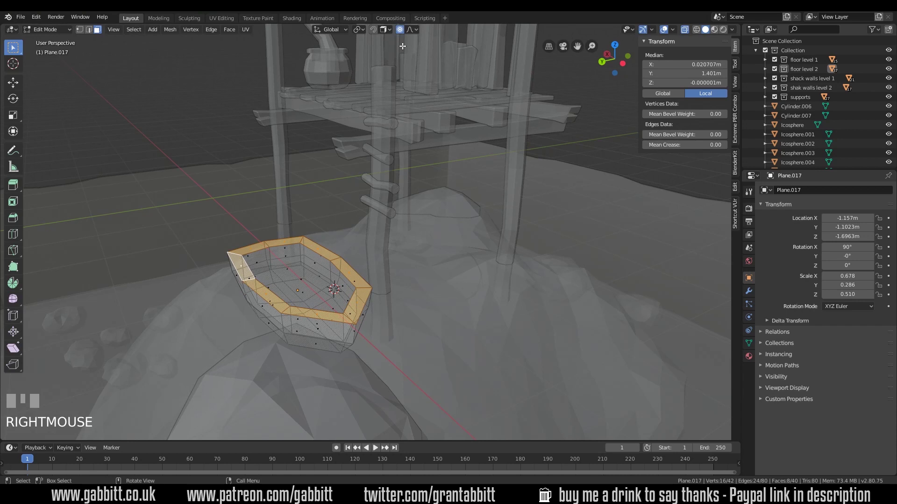
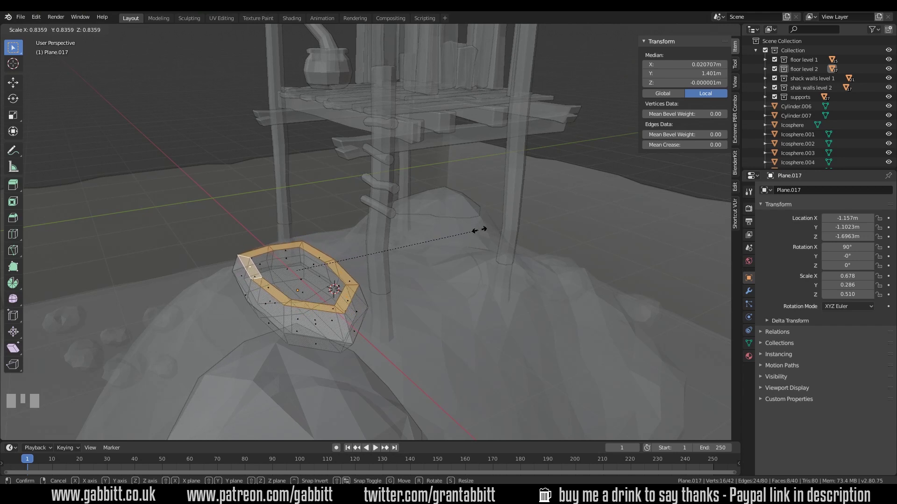
{"action": "right_click", "coordinate": [422, 234]}
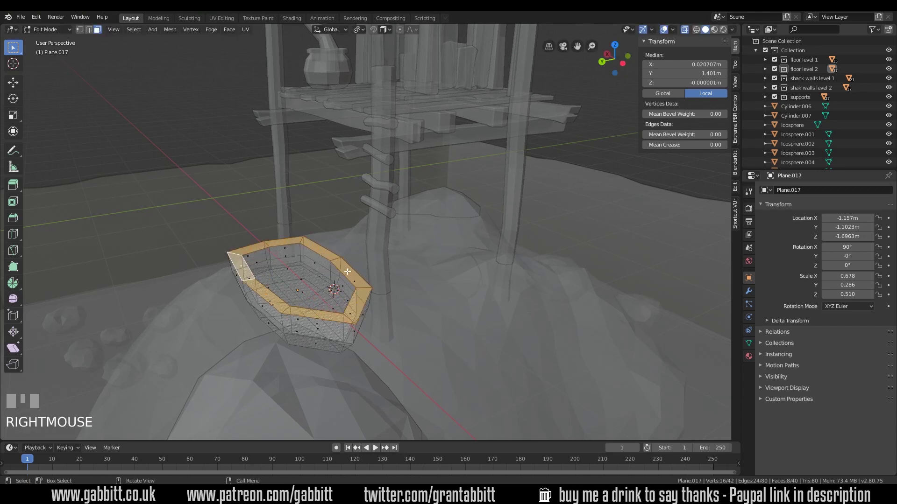
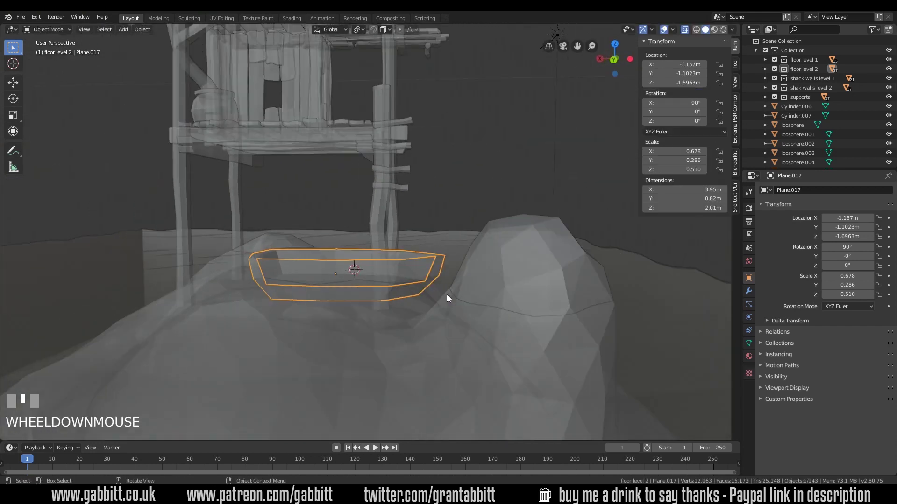
{"action": "left_click", "coordinate": [684, 32]}
{"action": "left_click_drag", "start_coordinate": [476, 202], "coordinate": [373, 243]}
{"action": "key", "text": "g"}
{"action": "left_click_drag", "start_coordinate": [373, 243], "coordinate": [381, 276]}
{"action": "left_click_drag", "start_coordinate": [382, 275], "coordinate": [354, 280]}
{"action": "scroll", "scroll_direction": "up", "scroll_amount": 3}
{"action": "key", "text": "Tab"}
{"action": "key", "text": "g"}
{"action": "key", "text": "Tab"}
{"action": "left_click_drag", "start_coordinate": [362, 281], "coordinate": [469, 205]}
{"action": "scroll", "scroll_direction": "down", "scroll_amount": 3}
{"action": "scroll", "scroll_direction": "down", "scroll_amount": 3}
{"action": "middle_click", "coordinate": [498, 239]}
{"action": "scroll", "scroll_direction": "up", "scroll_amount": 3}
{"action": "left_click_drag", "start_coordinate": [355, 220], "coordinate": [333, 250]}
Add a new Bezier curve for the washing line at the wooden peg on the shack wall
{"action": "left_click", "coordinate": [333, 250]}
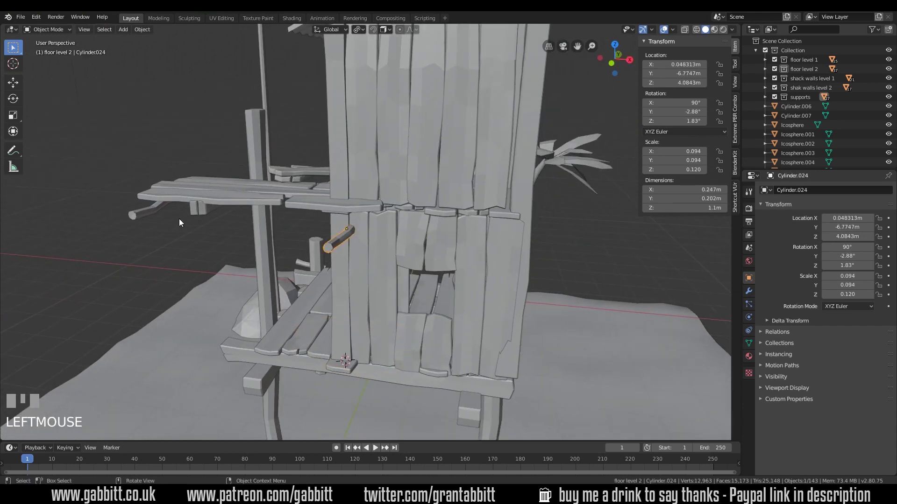
{"action": "left_click", "coordinate": [146, 222]}
{"action": "left_click_drag", "start_coordinate": [314, 265], "coordinate": [404, 233]}
{"action": "right_click", "coordinate": [403, 234]}
{"action": "right_click", "coordinate": [403, 233]}
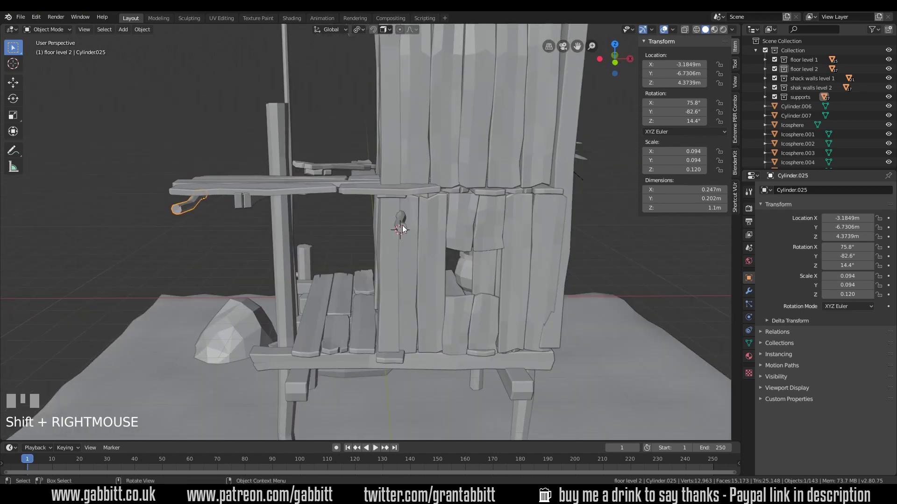
{"action": "key", "text": "shift+a"}
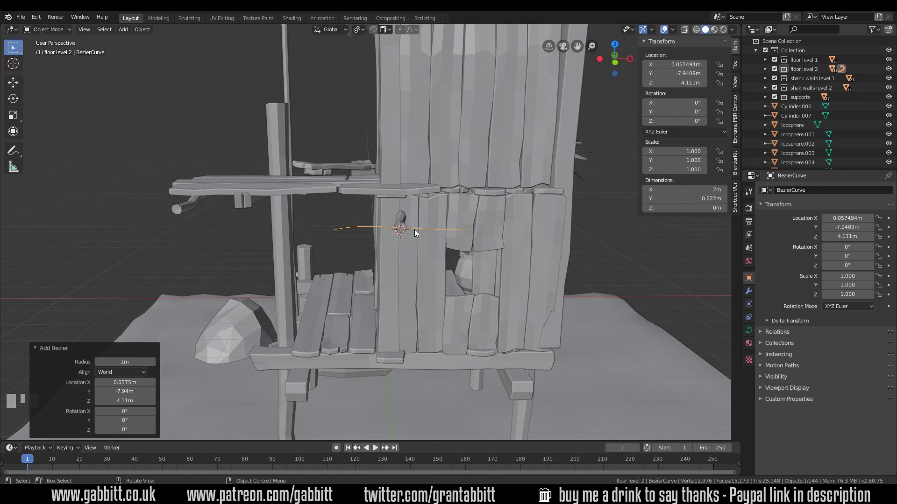
Rotate both Bezier handles to give the line a gentle sag and enable snapping to place its end on the plank
{"action": "key", "text": "Tab"}
{"action": "left_click", "coordinate": [332, 227]}
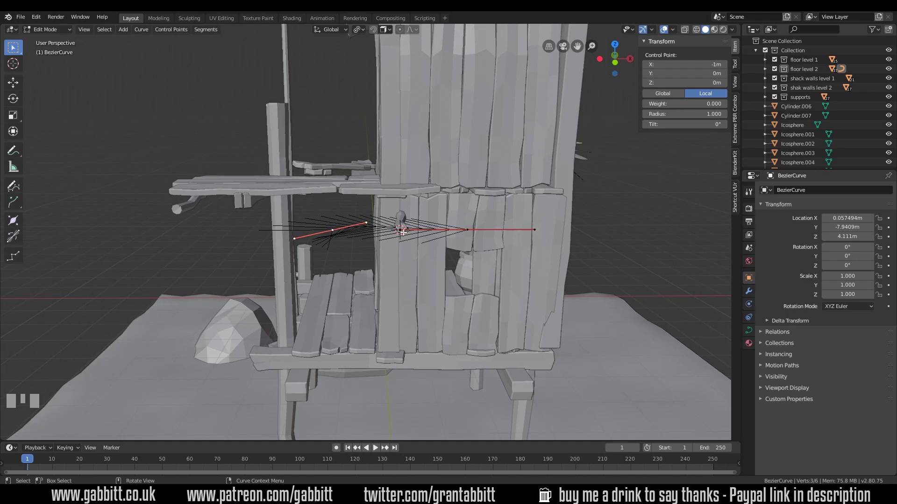
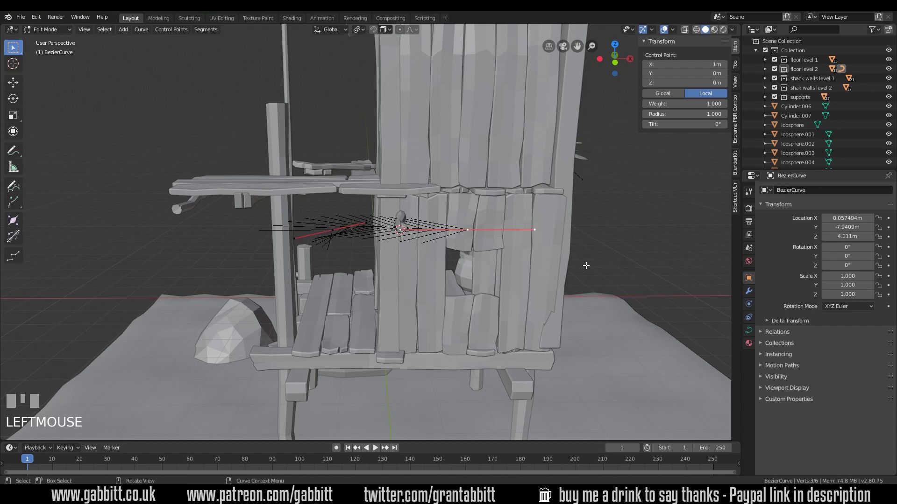
{"action": "key", "text": "r"}
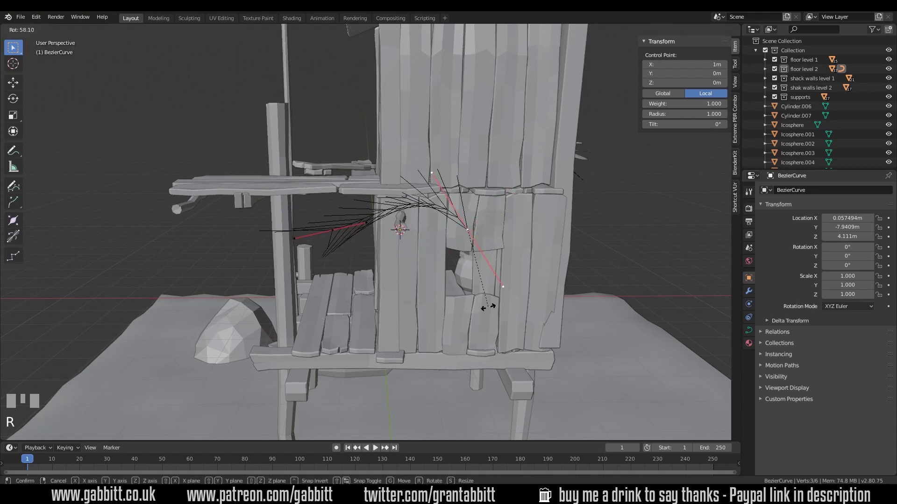
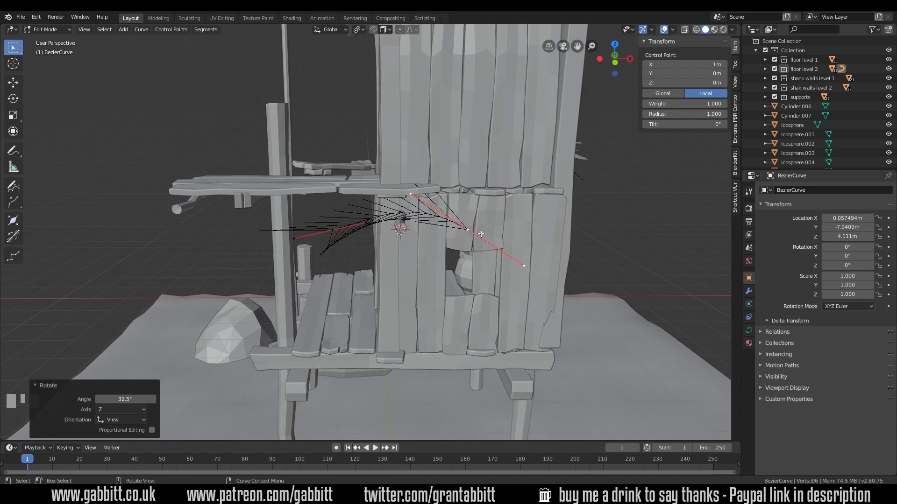
{"action": "key", "text": "r"}
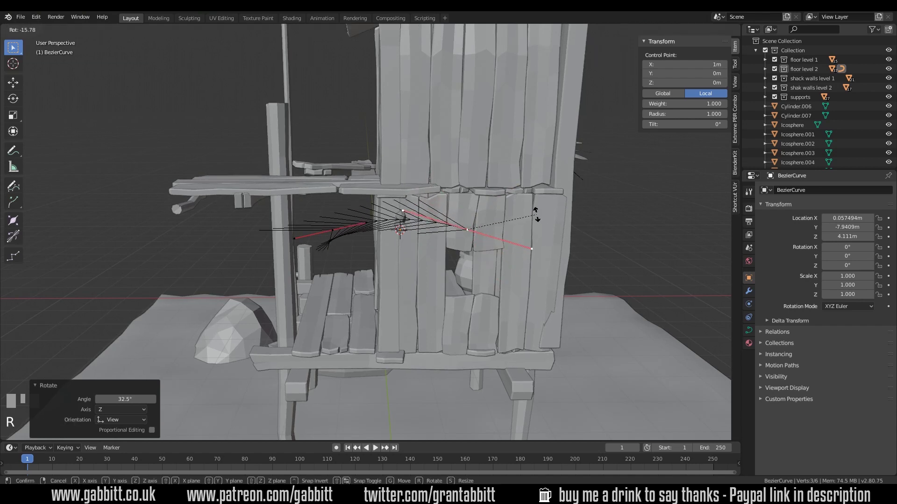
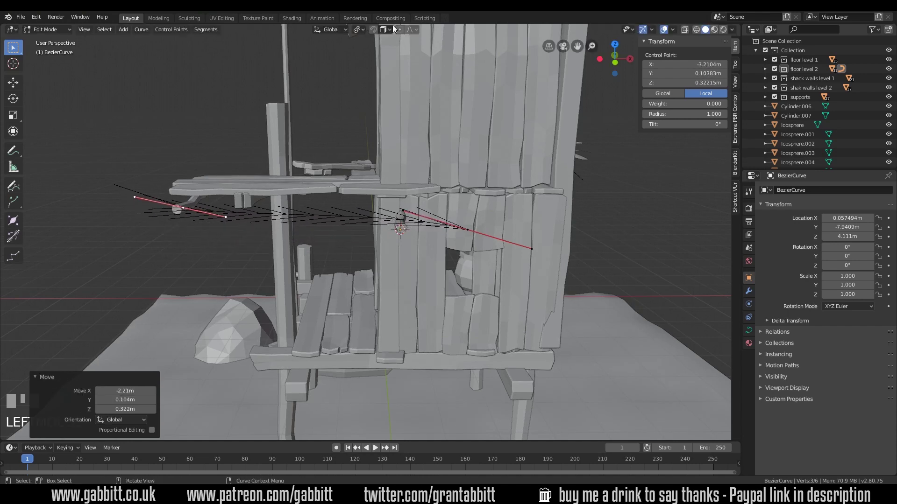
{"action": "left_click", "coordinate": [375, 35]}
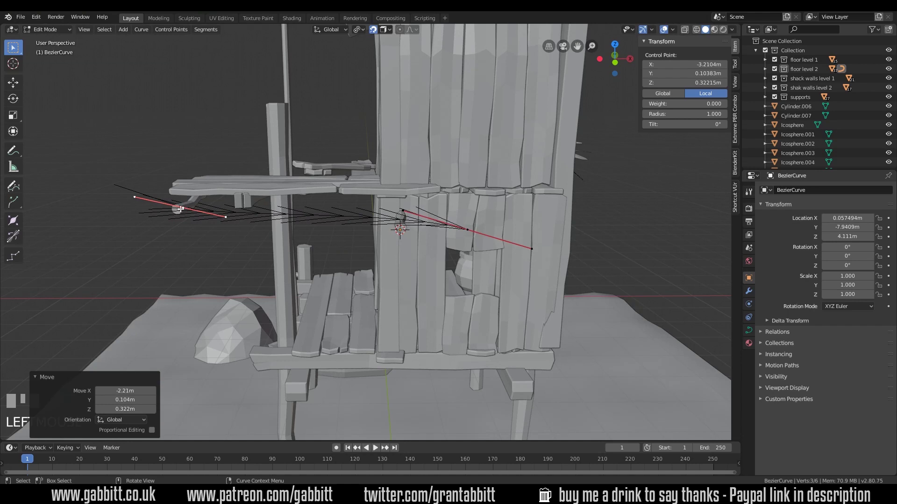
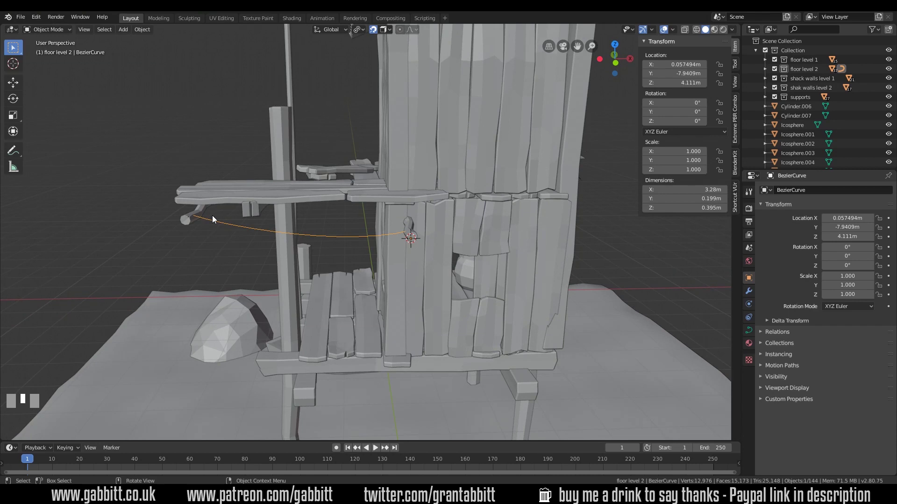
Give the washing-line curve a 0.02 m bevel depth so it becomes a round rope
{"action": "left_click", "coordinate": [458, 292]}
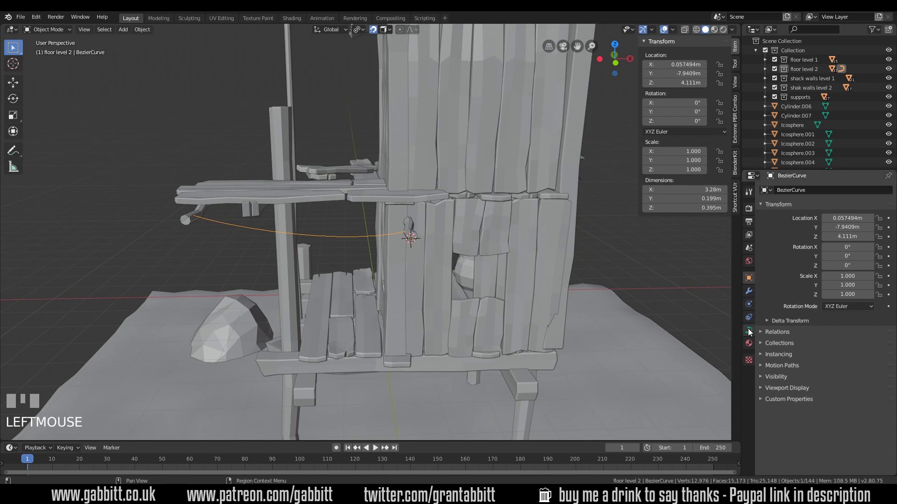
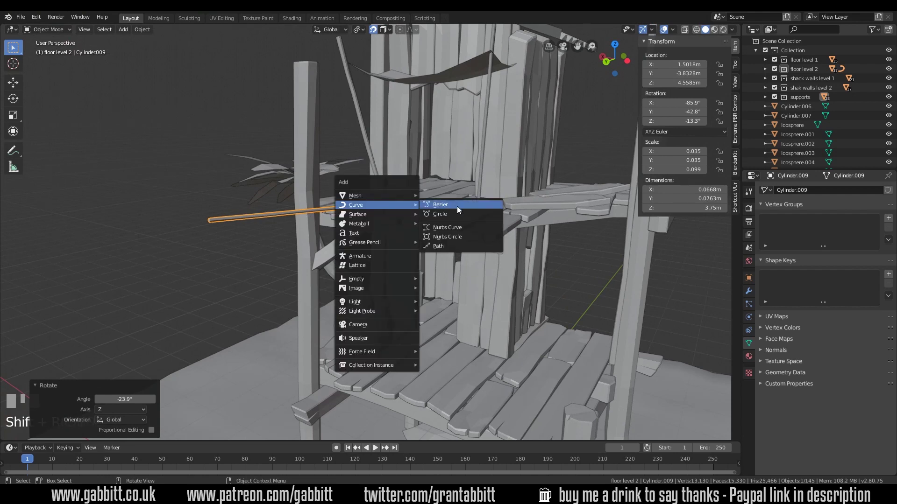
Add a Bezier curve, turn it 90°, position it along the fishing rod and enter point editing
{"action": "key", "text": "shift+a"}
{"action": "left_click_drag", "start_coordinate": [412, 218], "coordinate": [412, 200]}
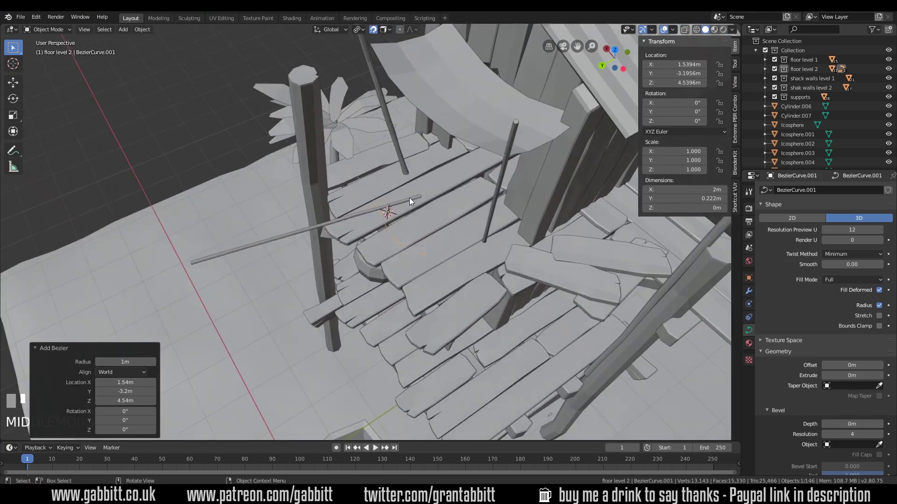
{"action": "key", "text": "r"}
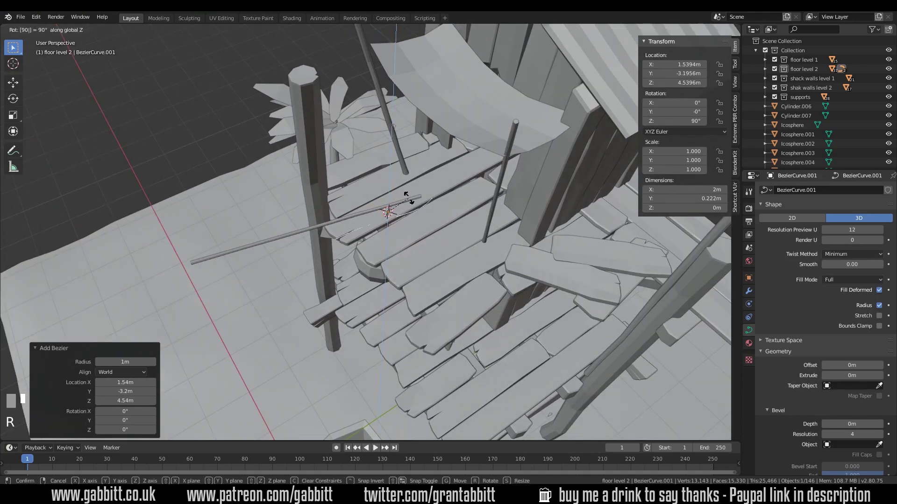
{"action": "key", "text": "Return"}
{"action": "left_click_drag", "start_coordinate": [400, 243], "coordinate": [273, 209]}
{"action": "key", "text": "g"}
{"action": "left_click_drag", "start_coordinate": [272, 210], "coordinate": [309, 211]}
{"action": "key", "text": "shift+Tab"}
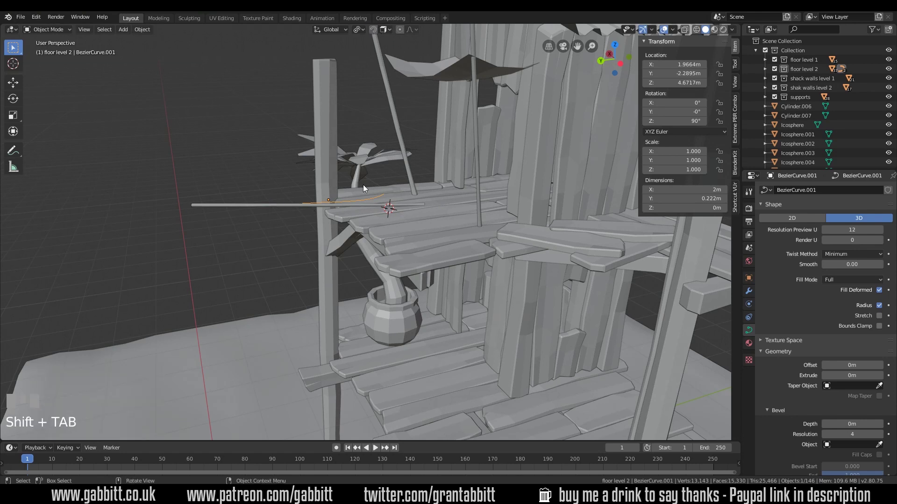
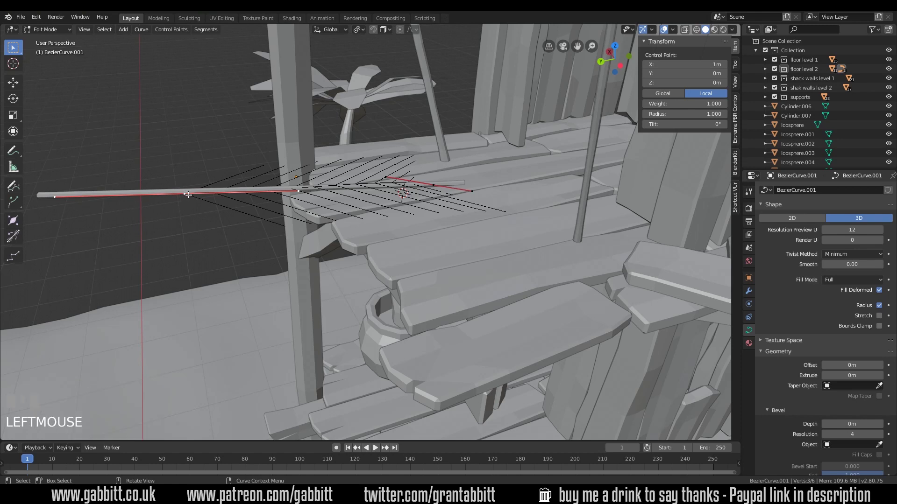
Extrude the fishing line's end point past the rod tip and nudge it onto the tip
{"action": "key", "text": "e"}
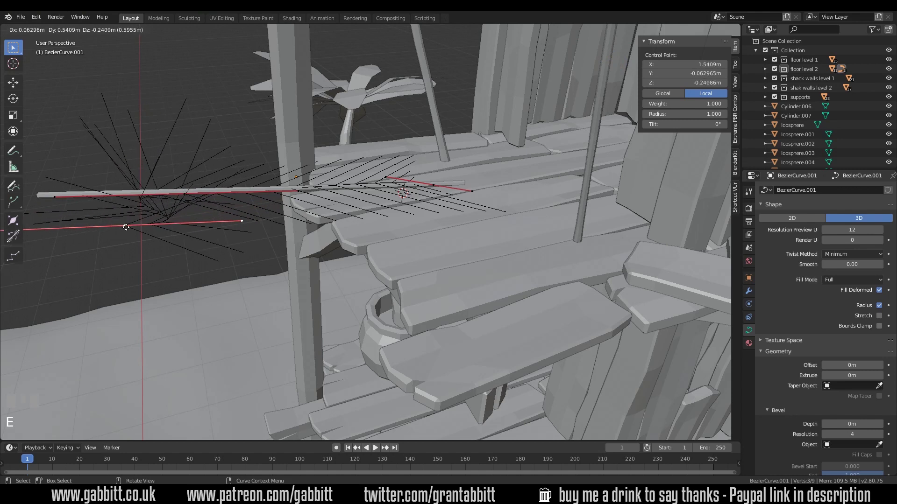
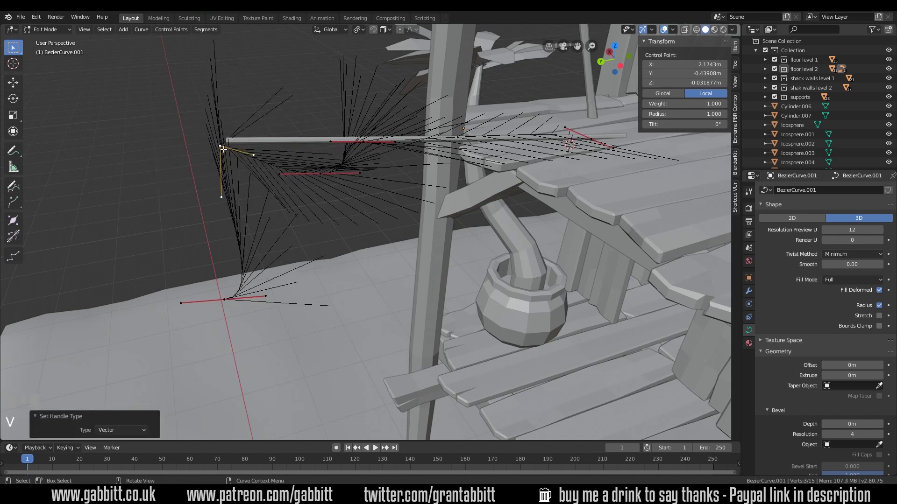
{"action": "key", "text": "g"}
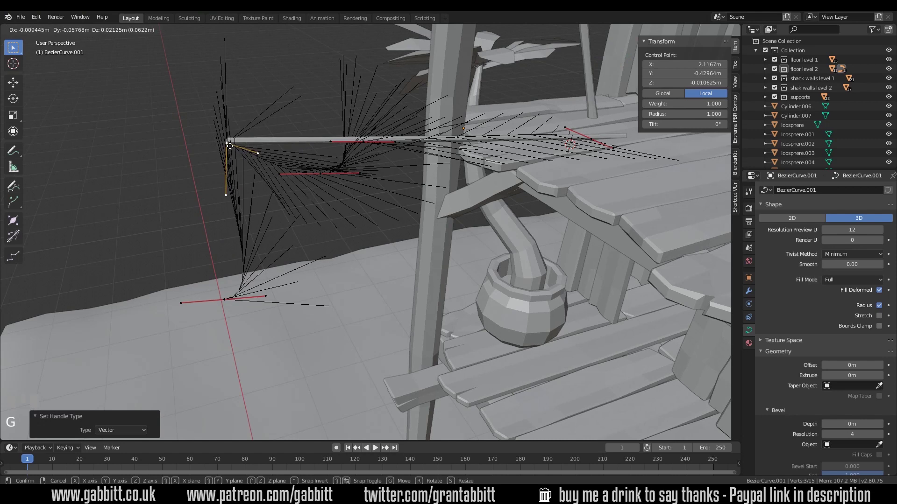
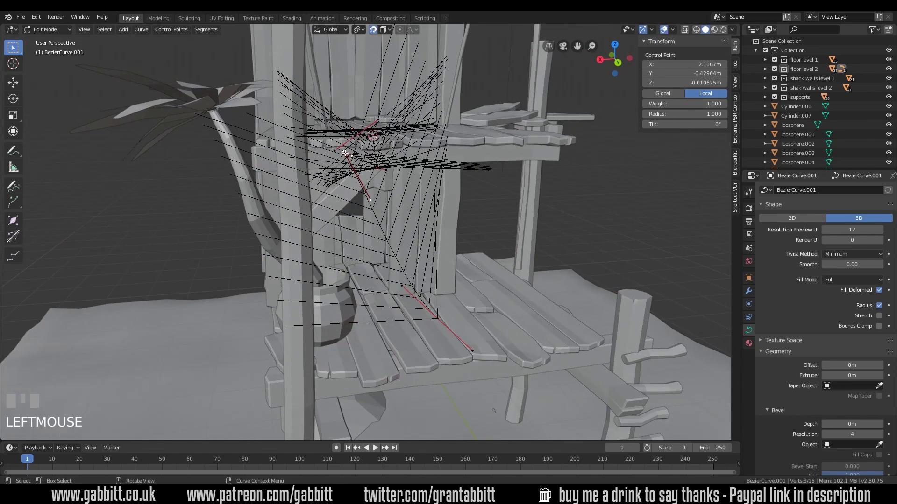
Move control points so the line hangs straight down with a slight curl just below the rod tip
{"action": "key", "text": "g"}
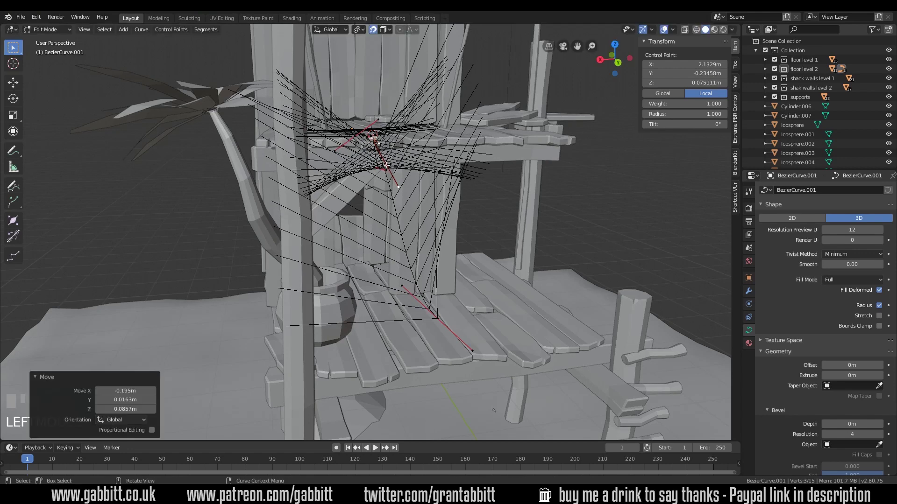
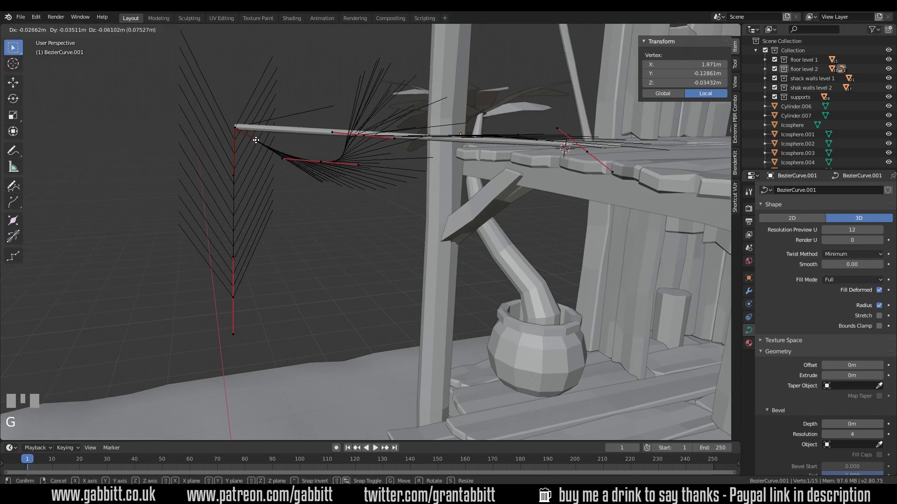
{"action": "left_click", "coordinate": [262, 137]}
{"action": "key", "text": "g"}
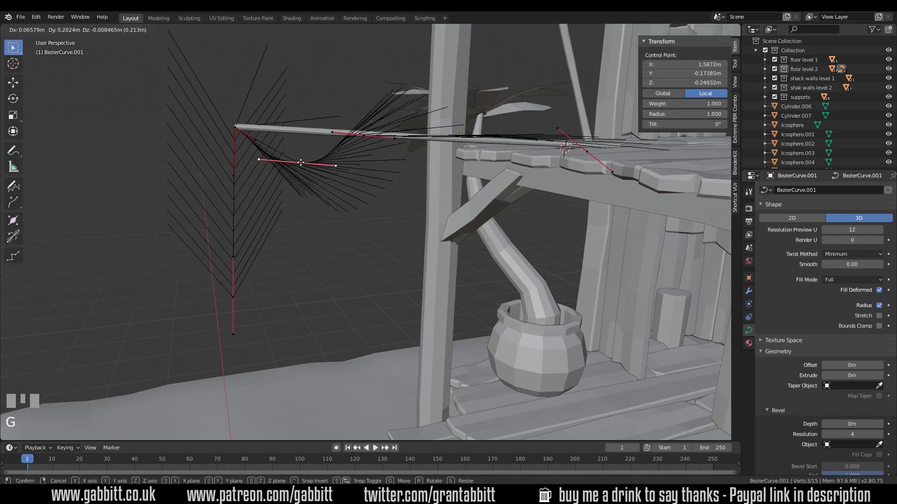
{"action": "key", "text": "s"}
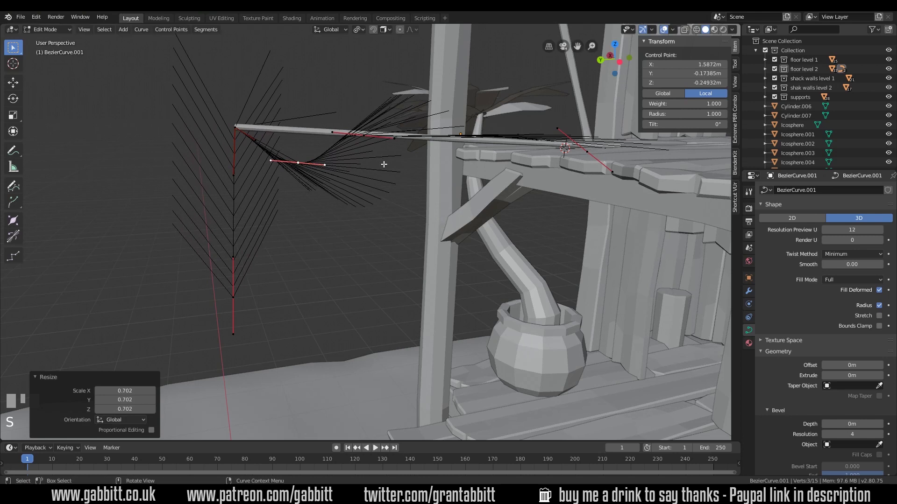
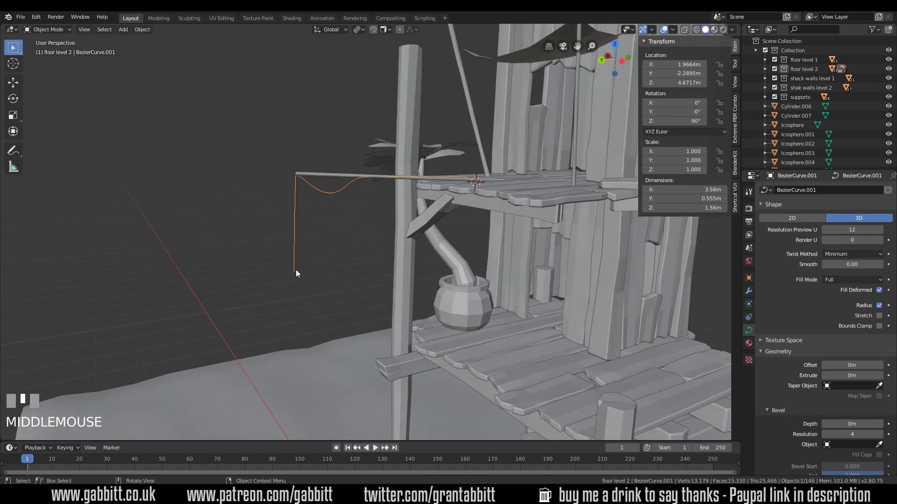
Lower the fishing line's bottom point down to the sea surface
{"action": "left_click", "coordinate": [300, 275]}
{"action": "key", "text": "Tab"}
{"action": "left_click", "coordinate": [298, 269]}
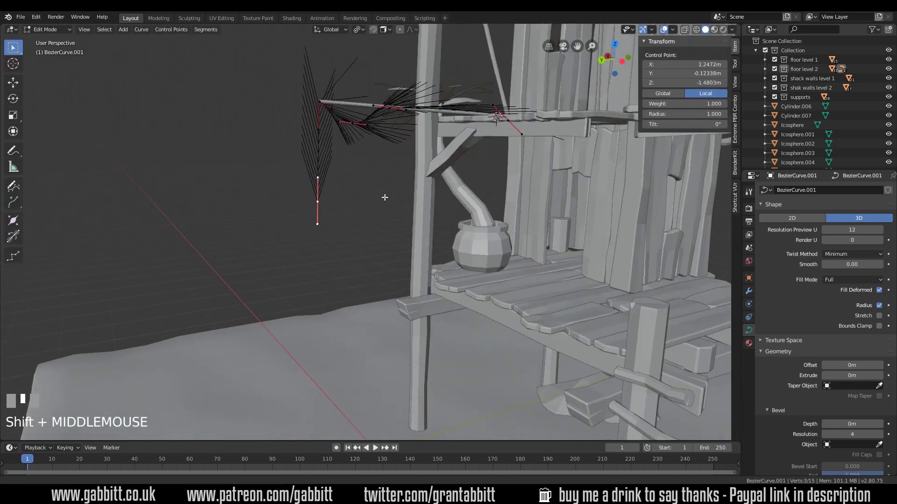
{"action": "key", "text": "g"}
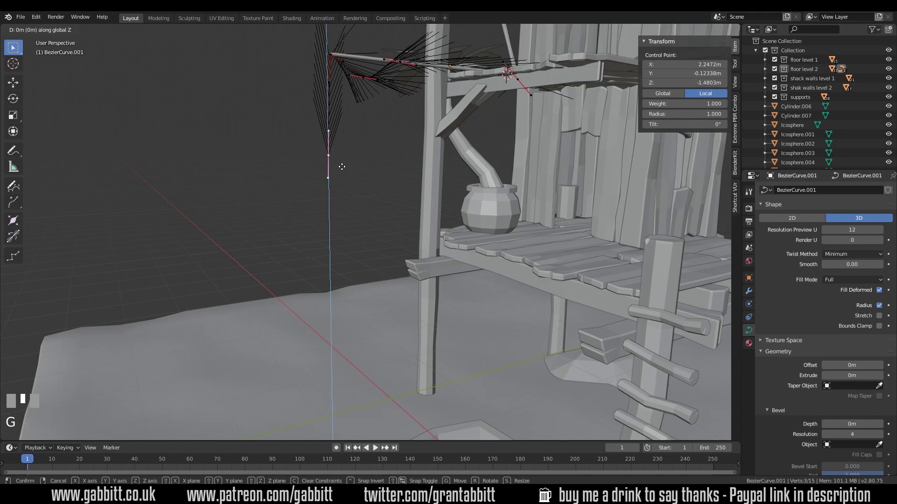
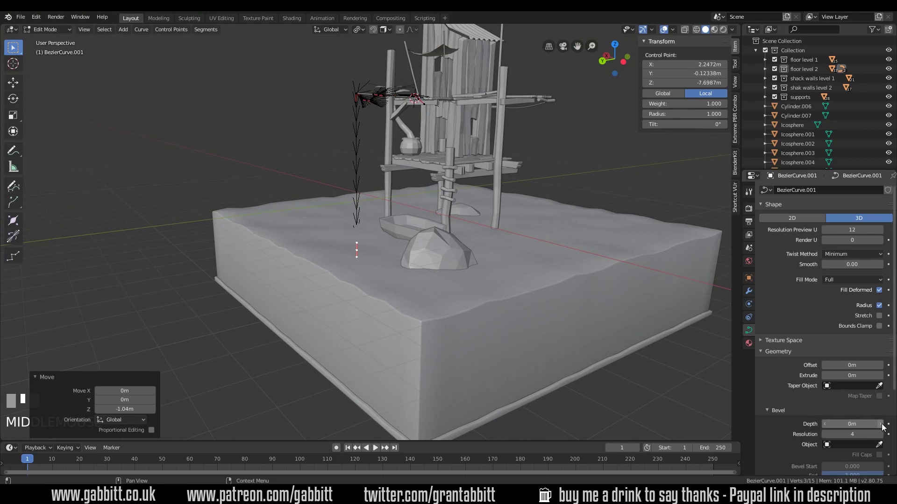
Give the fishing line a thin bevel depth settled at 0.01 m
{"action": "left_click_drag", "start_coordinate": [886, 429], "coordinate": [361, 156]}
{"action": "key", "text": "Tab"}
{"action": "left_click_drag", "start_coordinate": [383, 187], "coordinate": [271, 138]}
{"action": "scroll", "scroll_direction": "up", "scroll_amount": 3}
{"action": "left_click", "coordinate": [271, 138]}
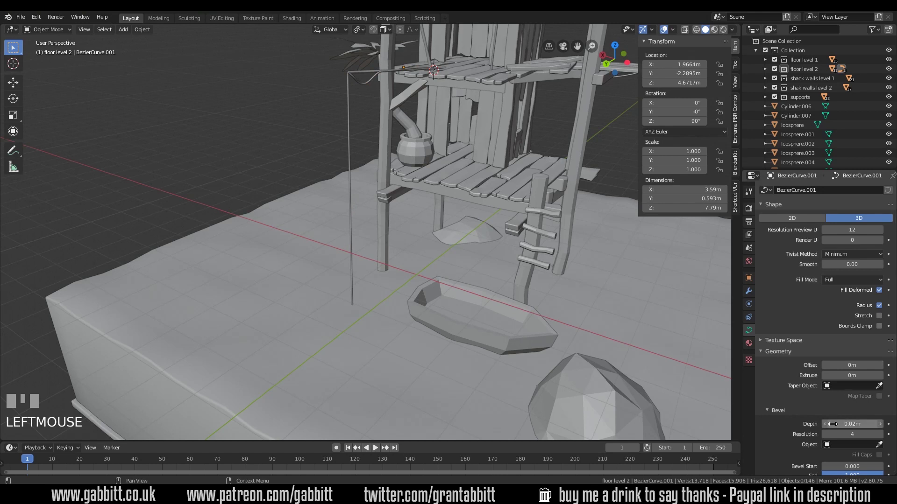